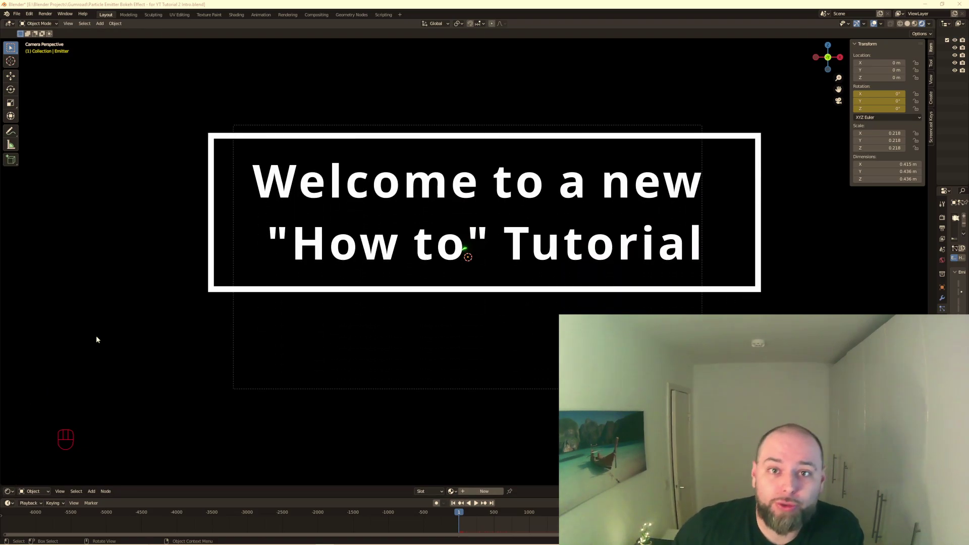
- Play the finished green particle bokeh animation in the viewport
left_click(295, 301)
key("space")
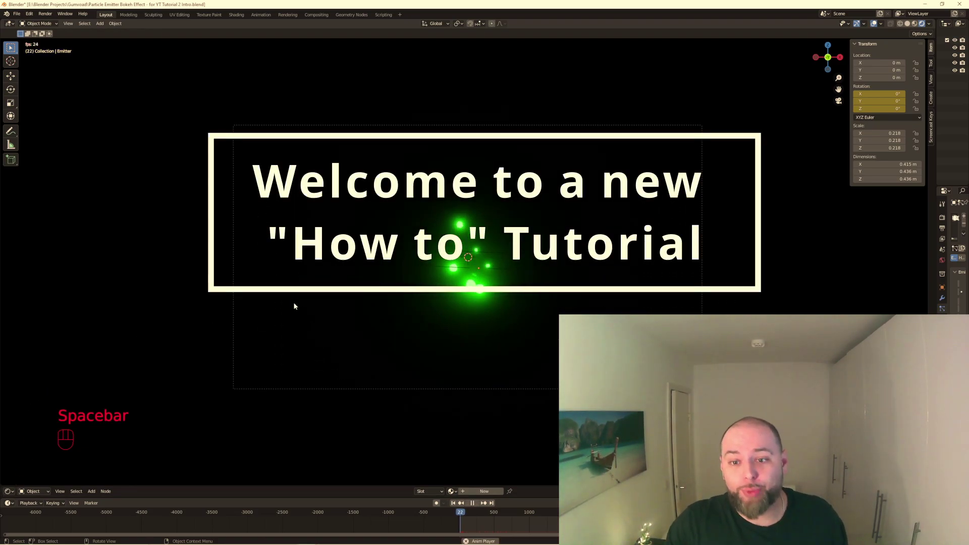
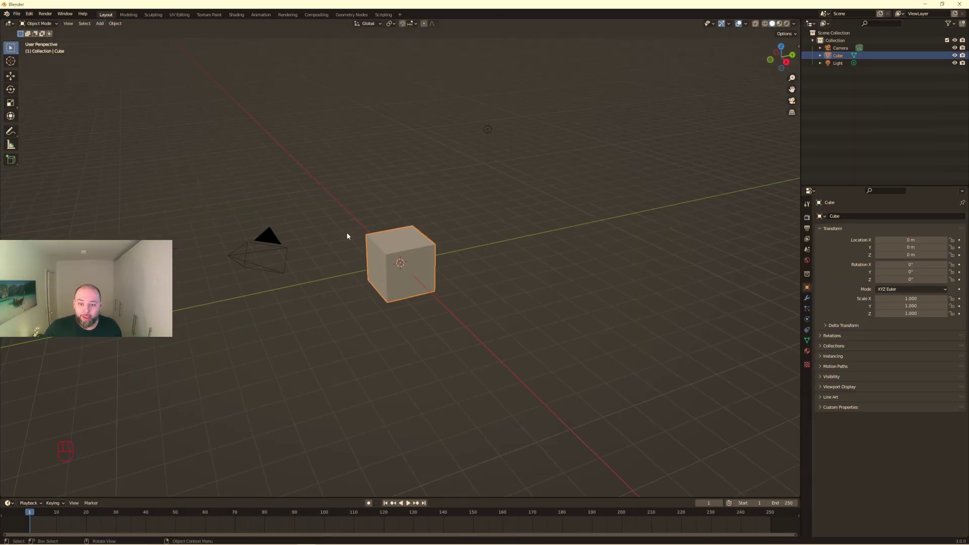
- Play and stop the empty timeline of the fresh default scene through to frame 200
left_click(138, 389)
key("space")
left_click(139, 389)
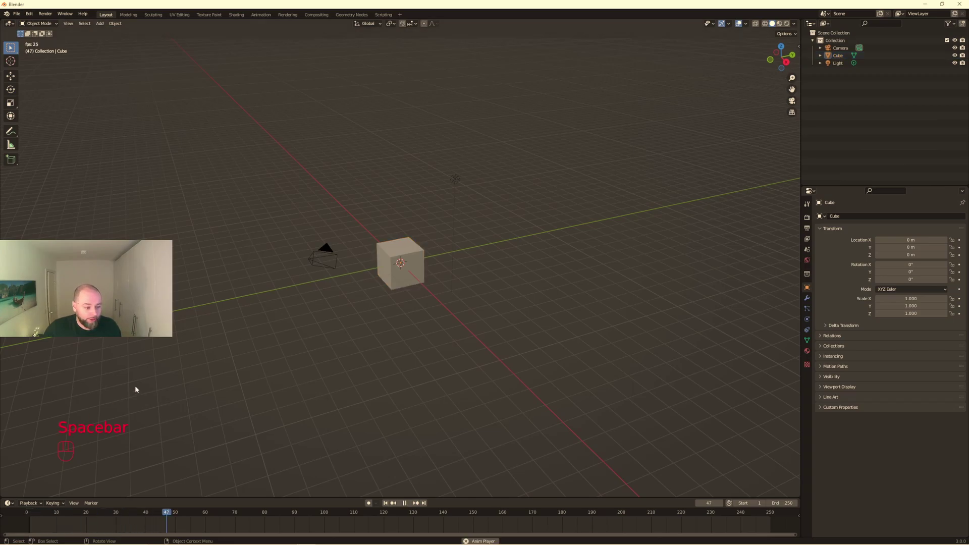
key("space")
left_click(146, 386)
key("space")
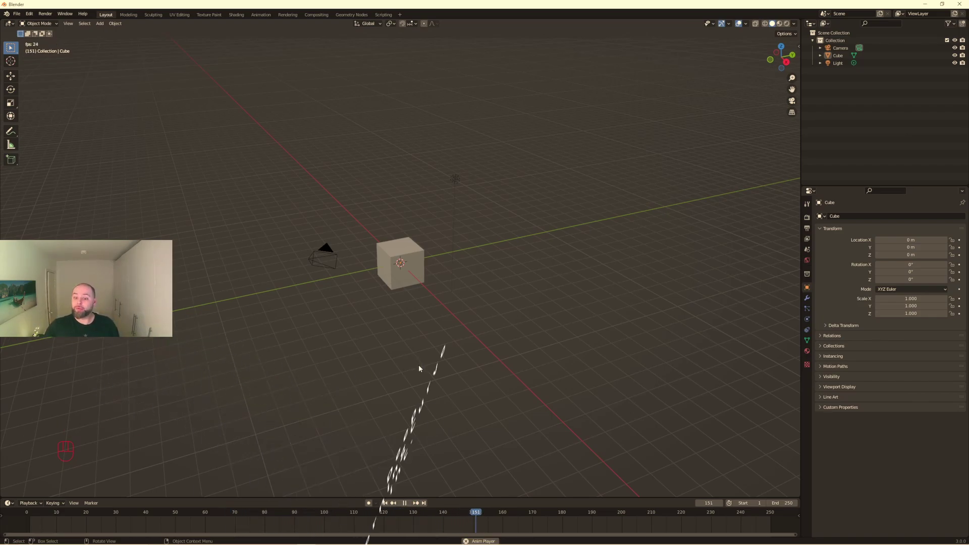
left_click(418, 367)
key("space")
left_click(433, 343)
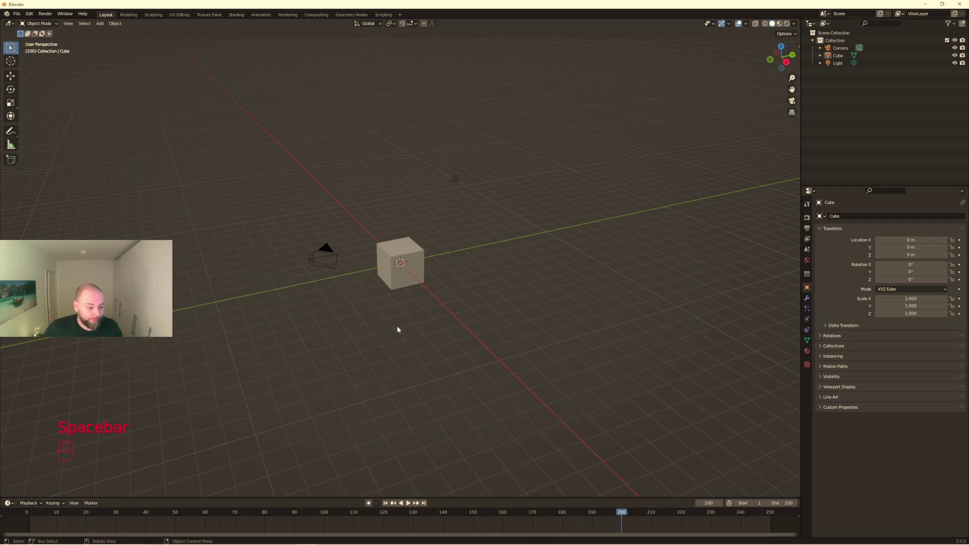
- Delete the default cube and the light, leaving only the camera
left_click(397, 252)
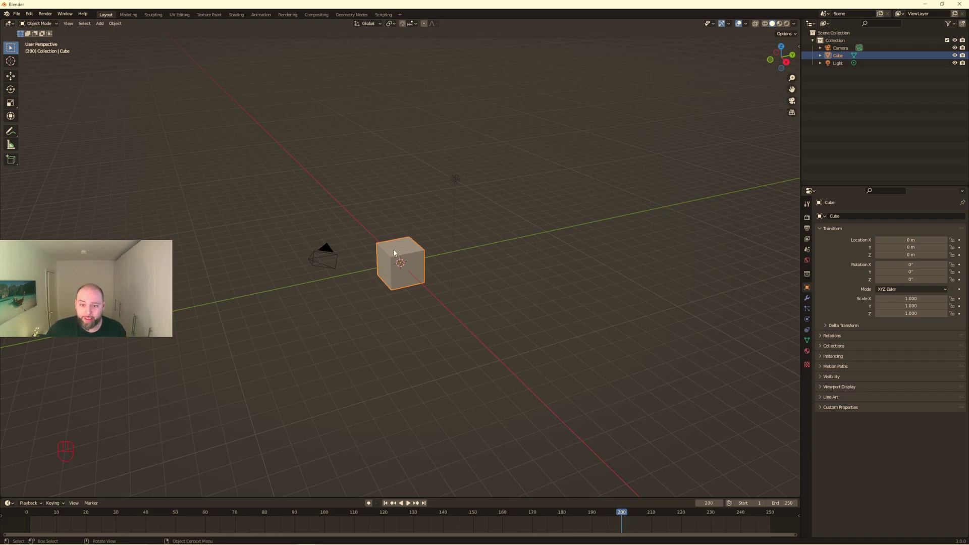
key("Delete")
left_click(453, 183)
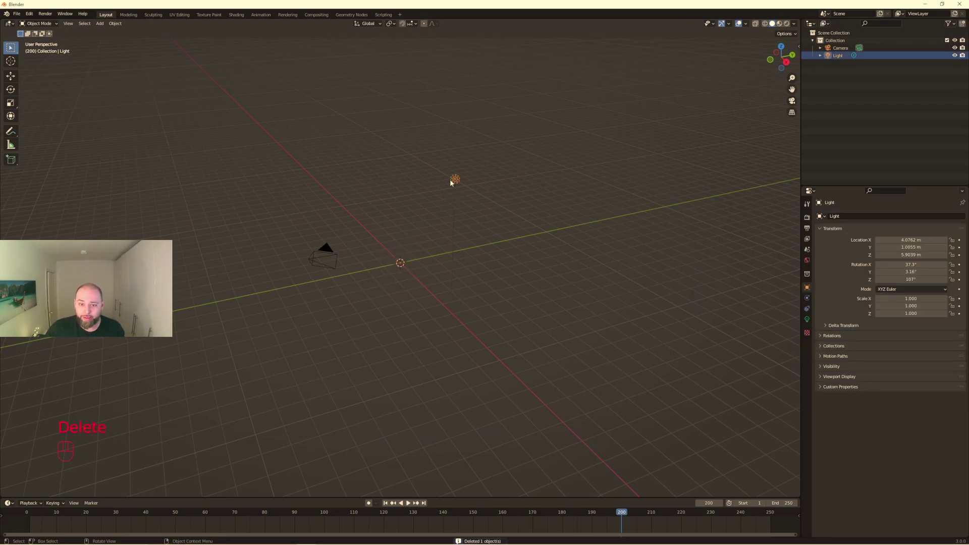
key("Delete")
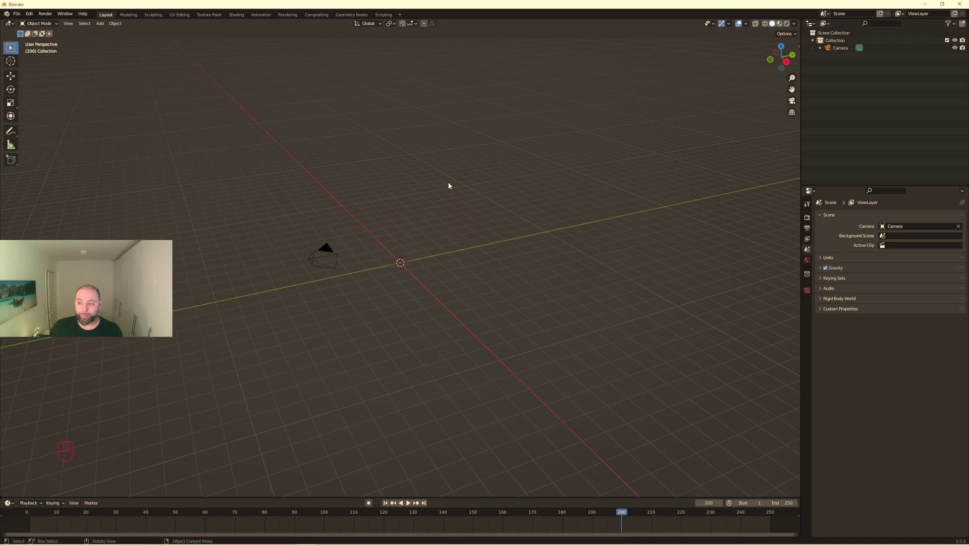
- Add a circle curve scaled to 9.725 and set the camera at Y −33.07 m, rotated X 90°
key("shift+a")
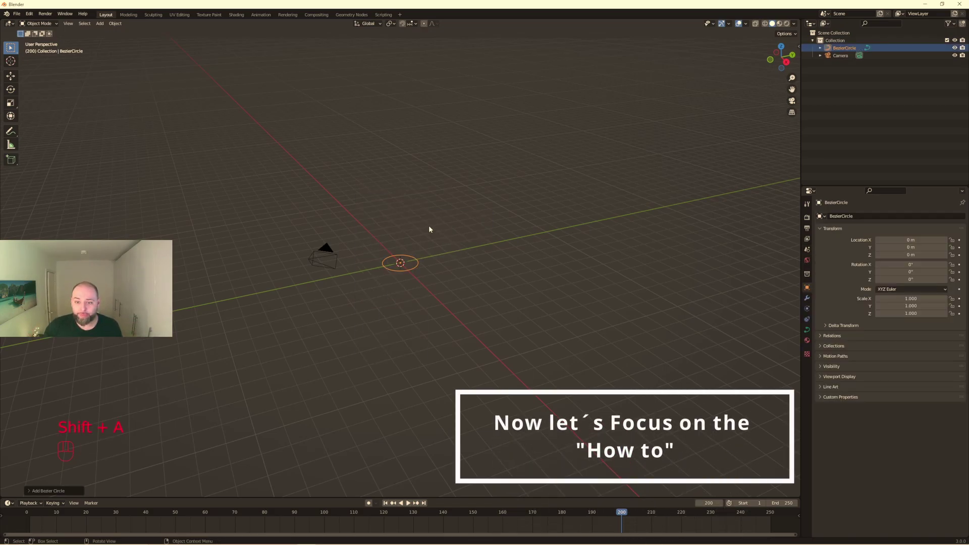
key("s")
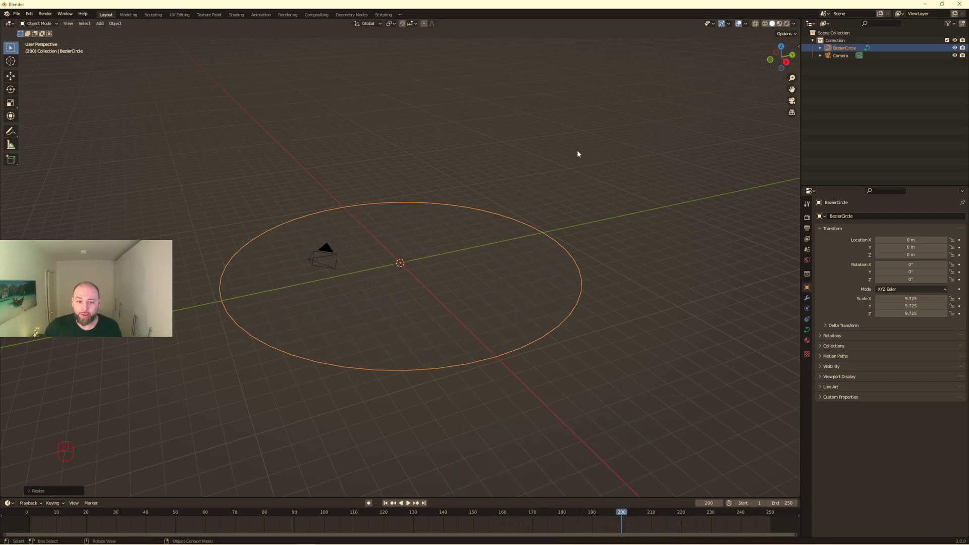
left_click(838, 58)
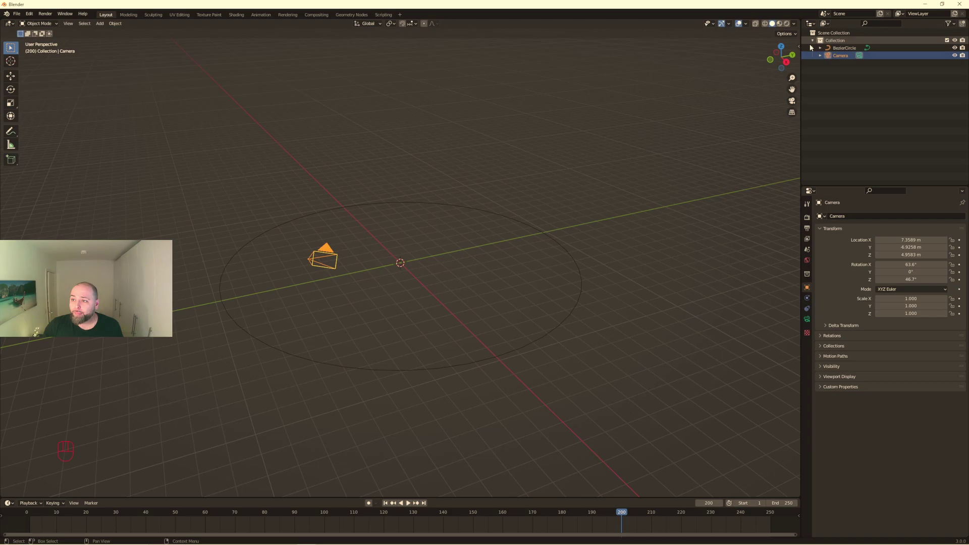
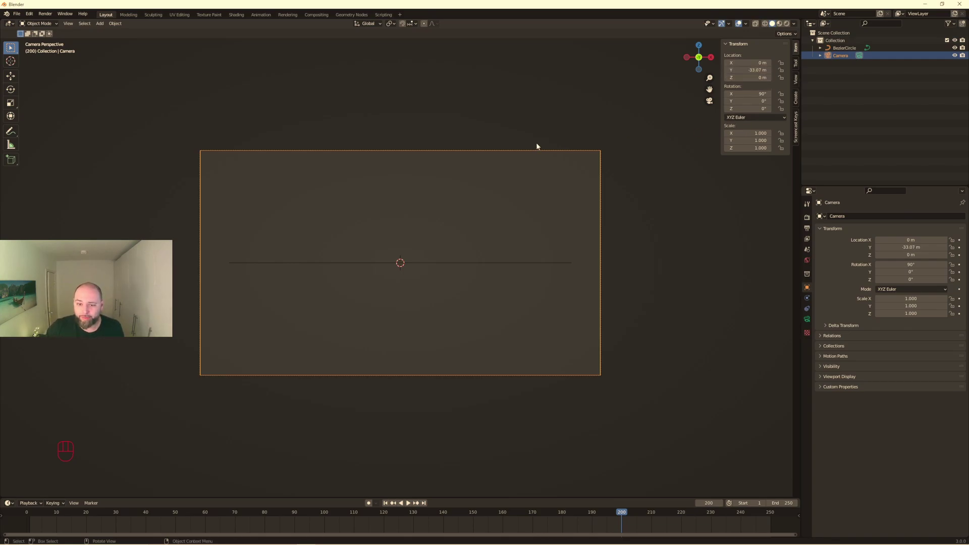
left_click_drag(538, 146, 481, 170)
left_click_drag(481, 170, 488, 112)
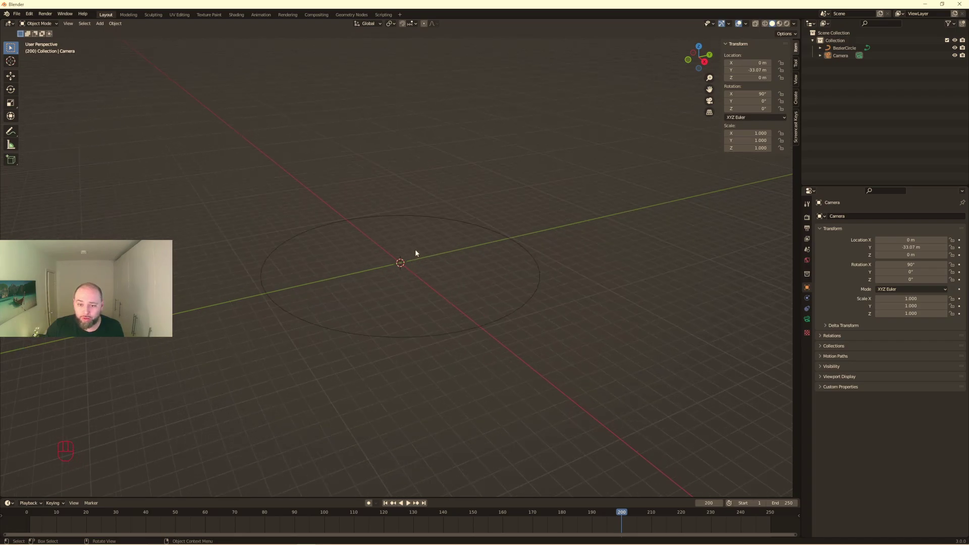
- Add an icosphere at the origin and show its constraint settings for a Follow Path constraint
left_click(419, 253)
key("shift+a")
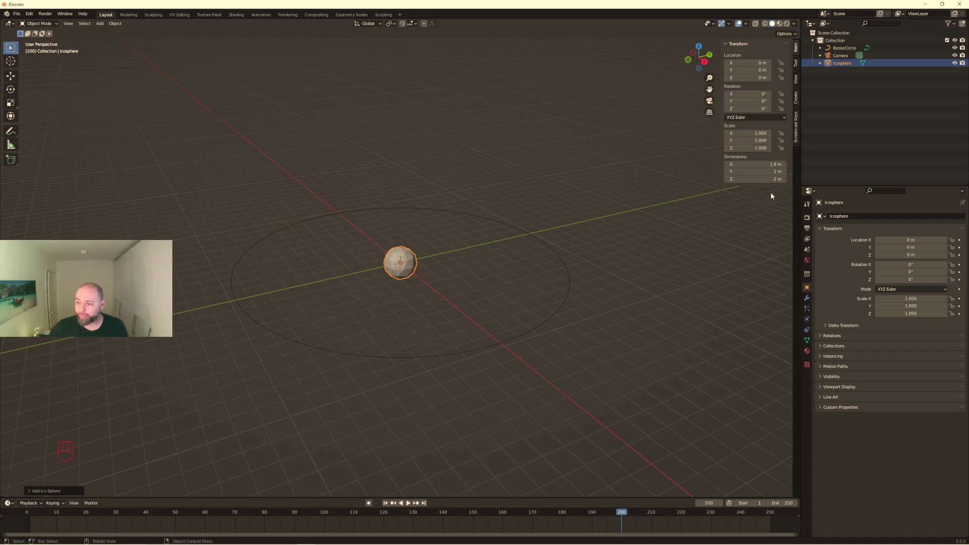
left_click(811, 322)
left_click(809, 334)
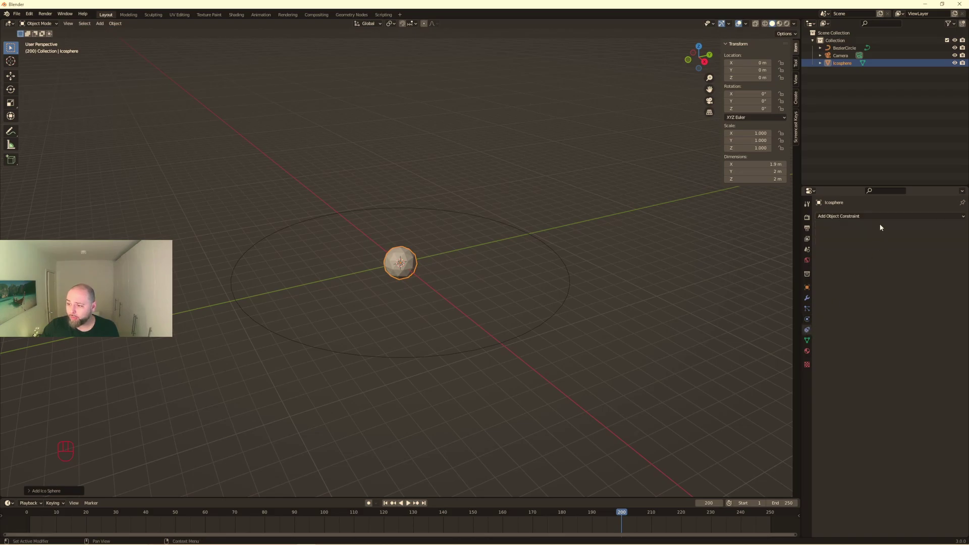
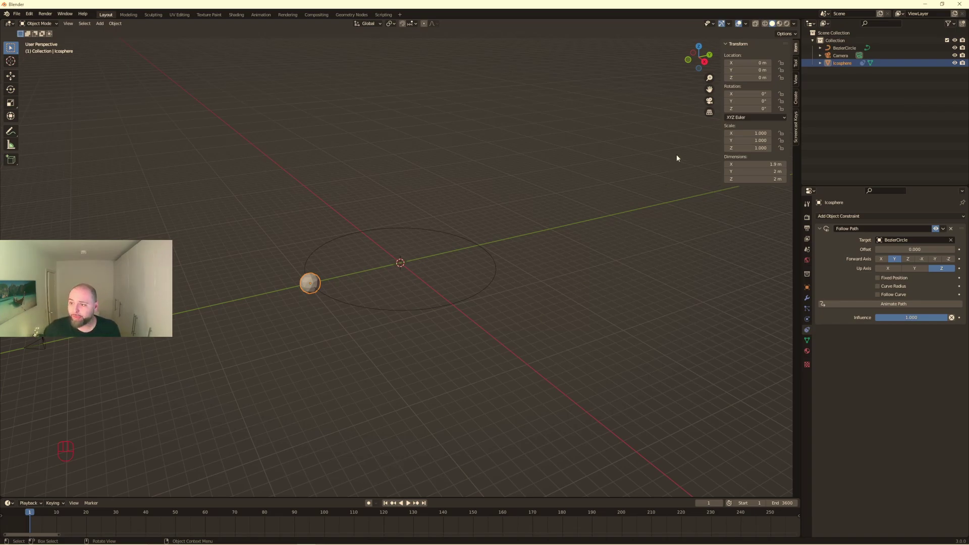
- Keyframe the BezierCircle to rotate 360° on Z across the 3600-frame timeline
left_click(839, 51)
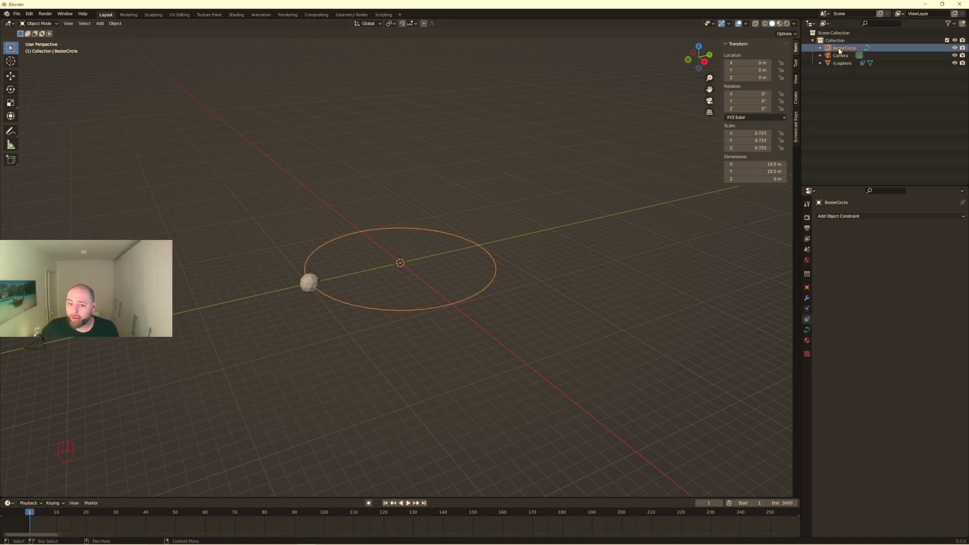
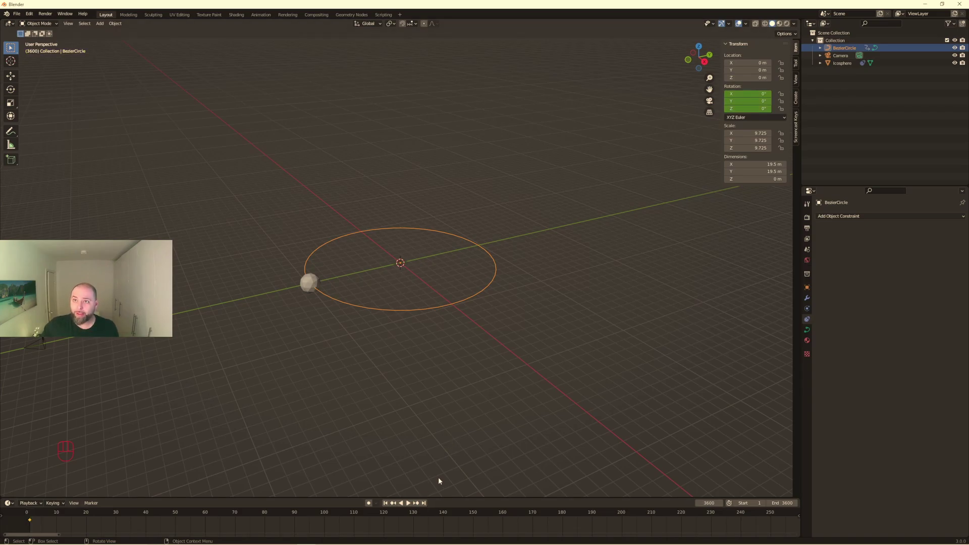
key("Right")
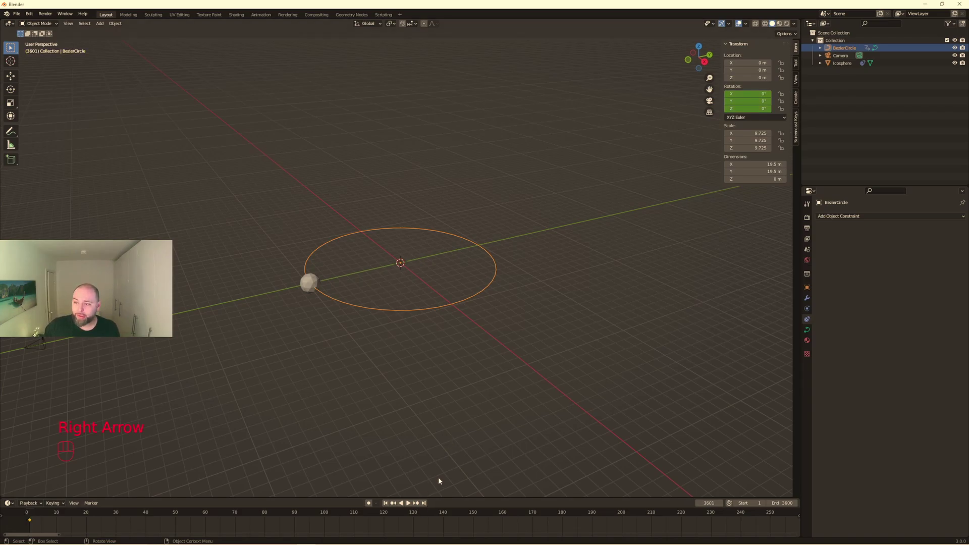
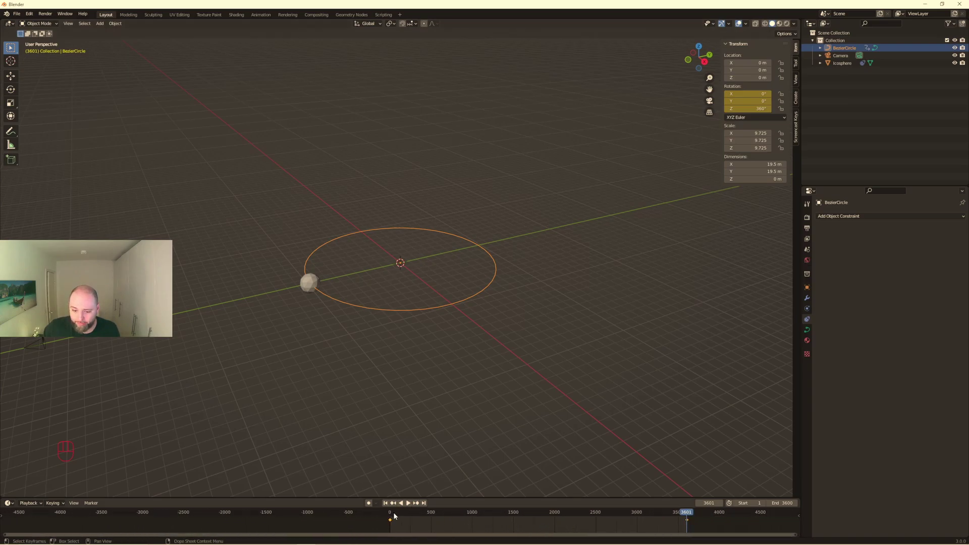
left_click_drag(687, 515, 685, 528)
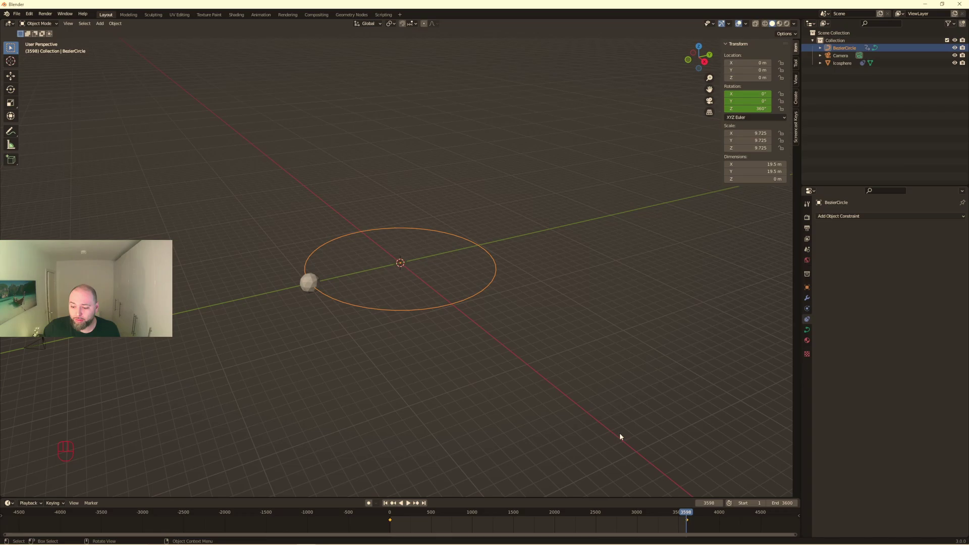
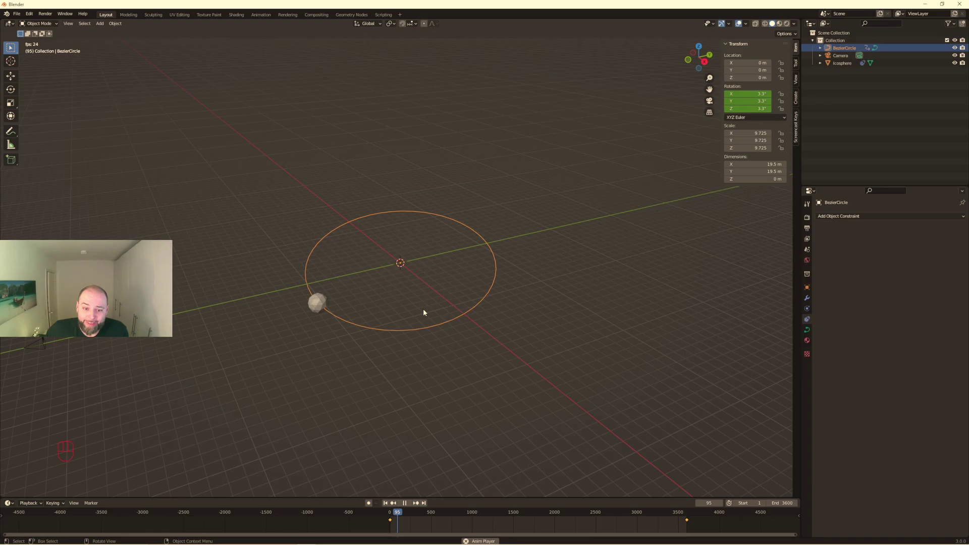
- Add a particle system emitting 1000 particles to the icosphere Emitter
key("space")
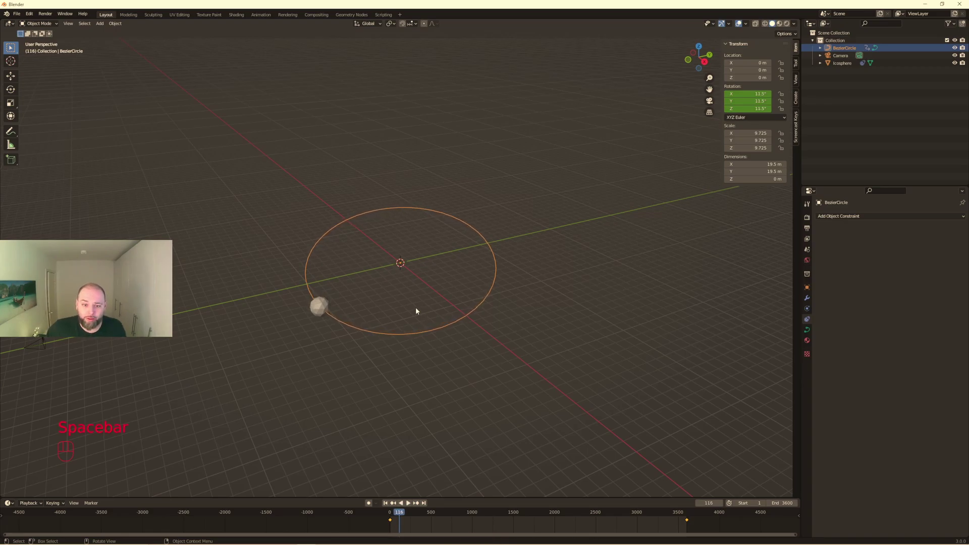
left_click(327, 308)
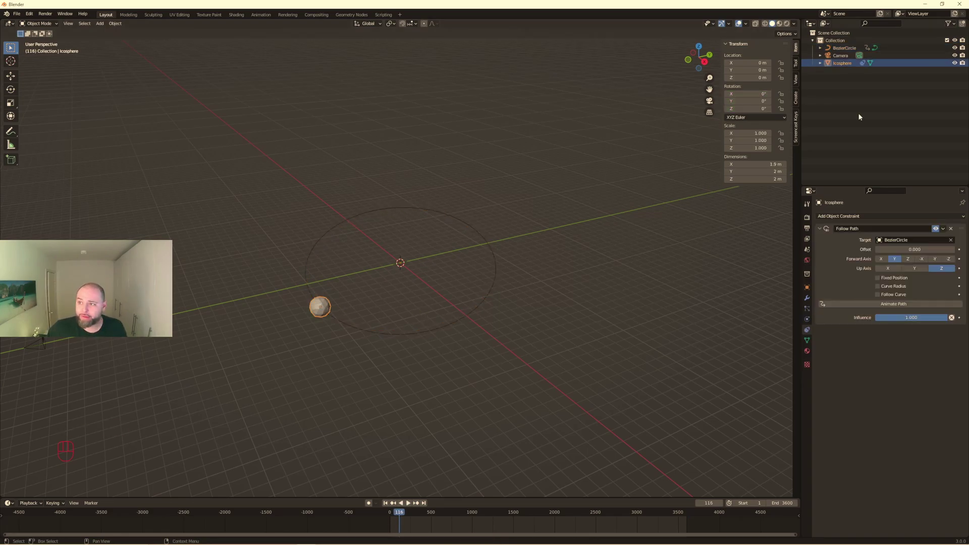
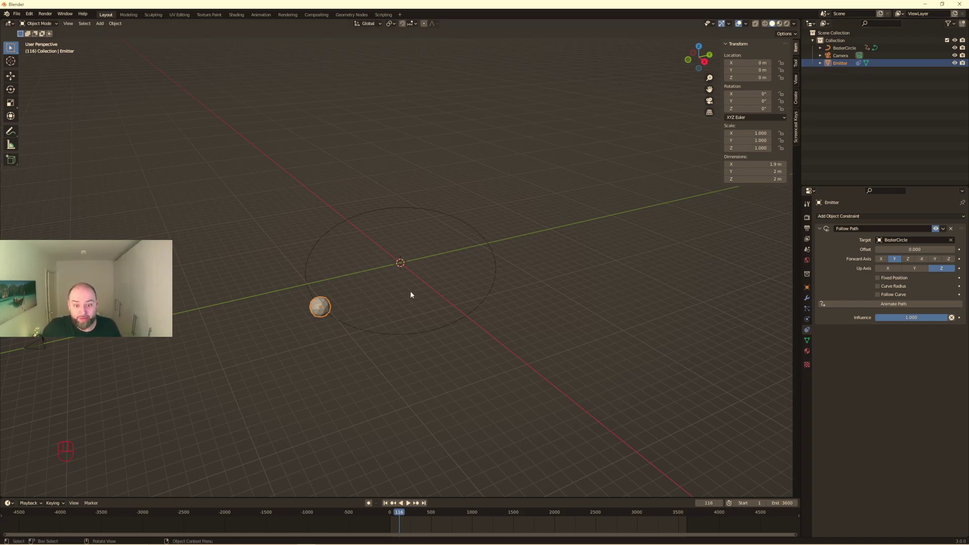
left_click(805, 299)
left_click_drag(853, 218, 943, 299)
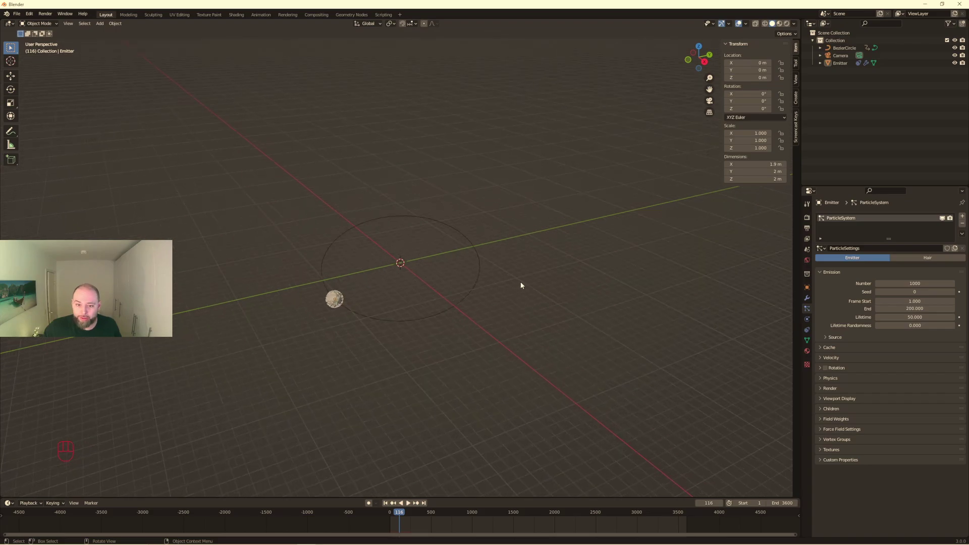
- Add a second icosphere and move it along Y to roughly X 1.48 m, Y −46.08 m
key("shift+a")
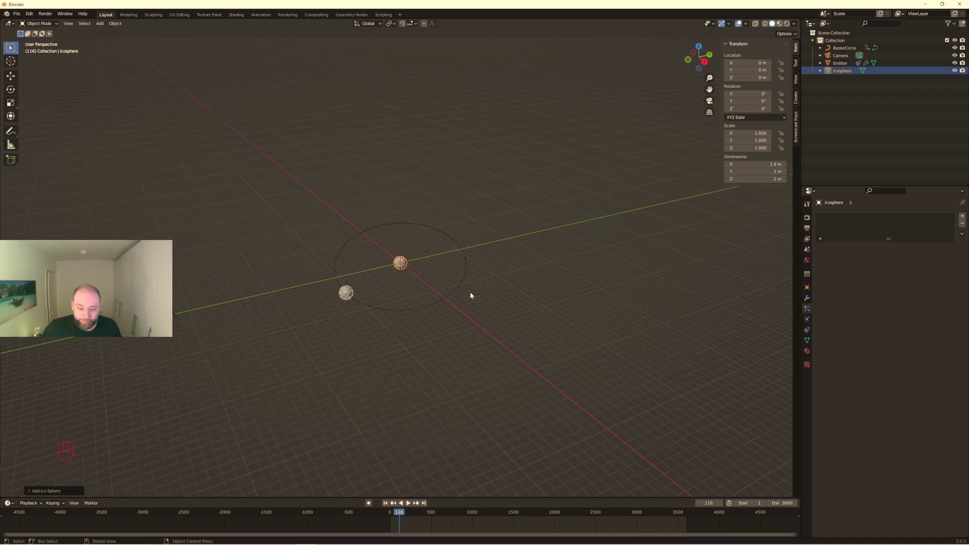
key("g")
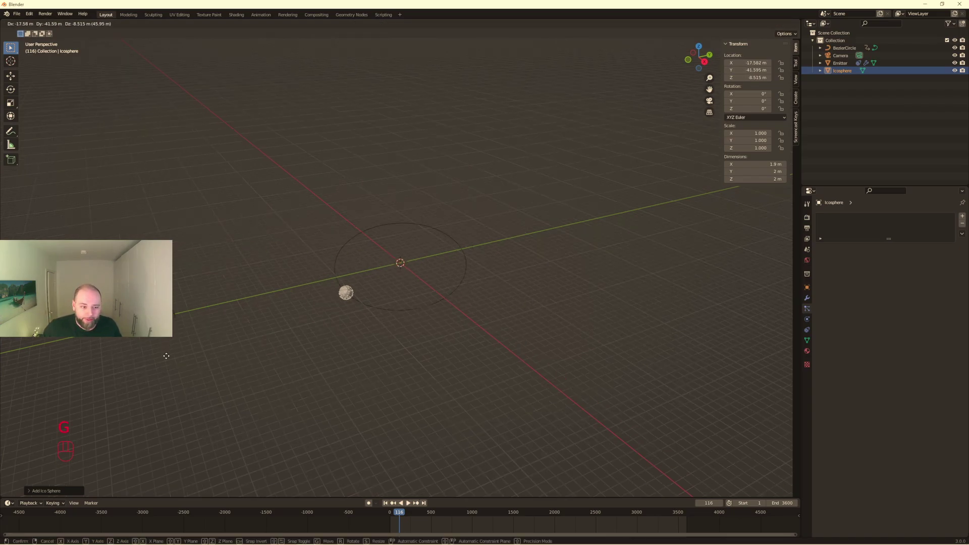
left_click_drag(190, 348, 227, 344)
left_click(226, 344)
left_click_drag(290, 349, 312, 350)
key("g")
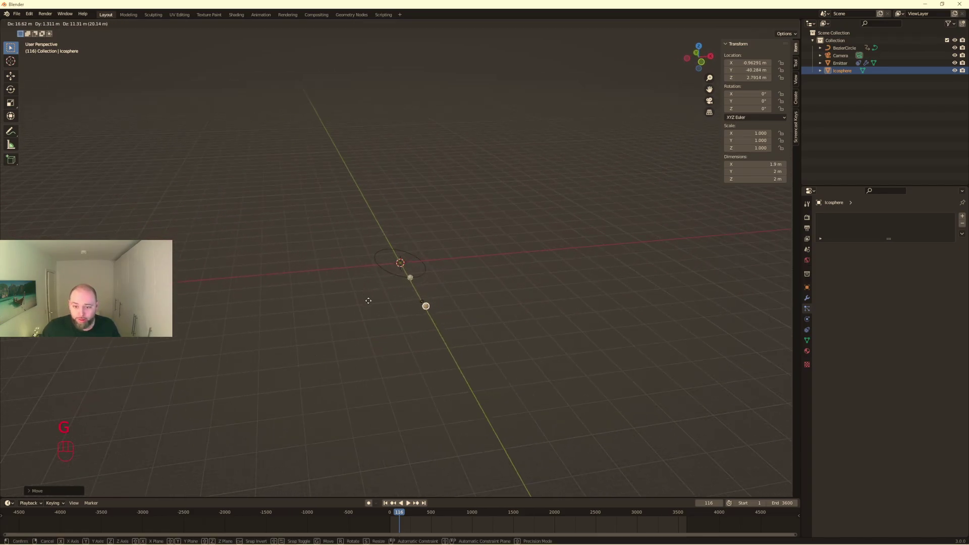
left_click_drag(522, 273, 568, 271)
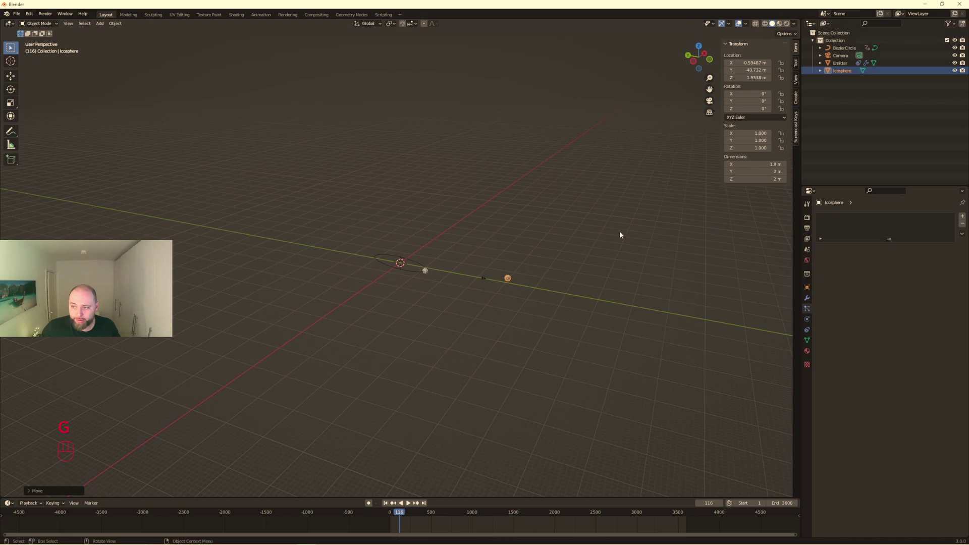
key("g")
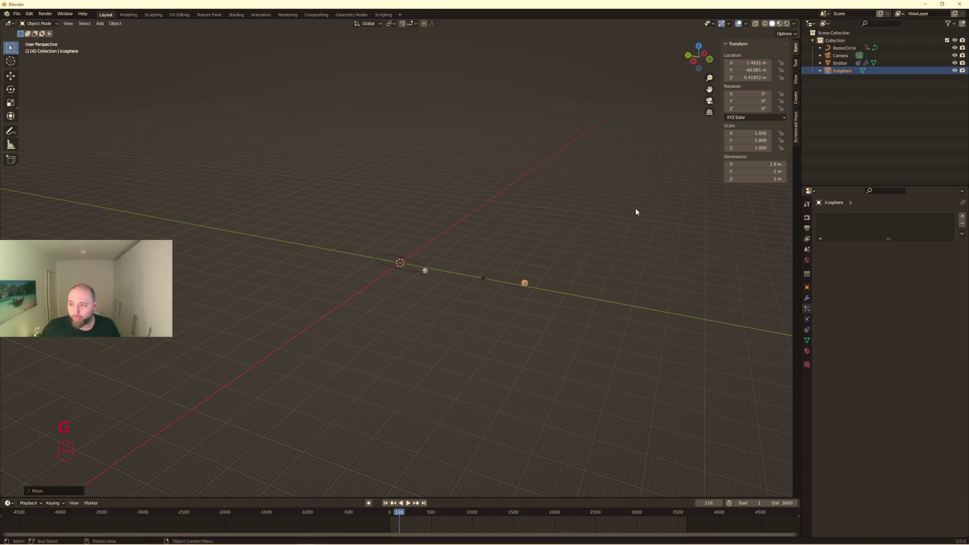
left_click_drag(643, 208, 491, 216)
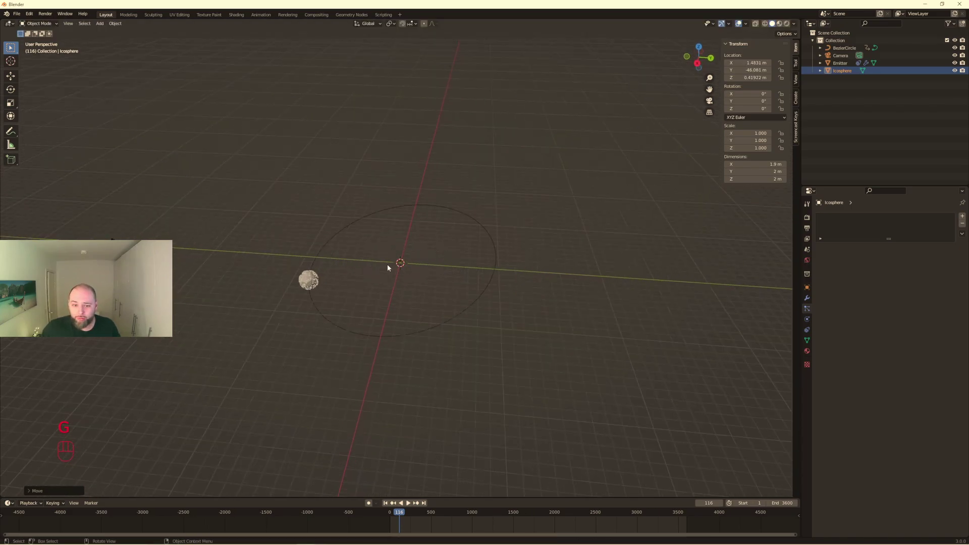
- Set the Emitter's particles to render as Object using the second icosphere as instance
left_click(314, 281)
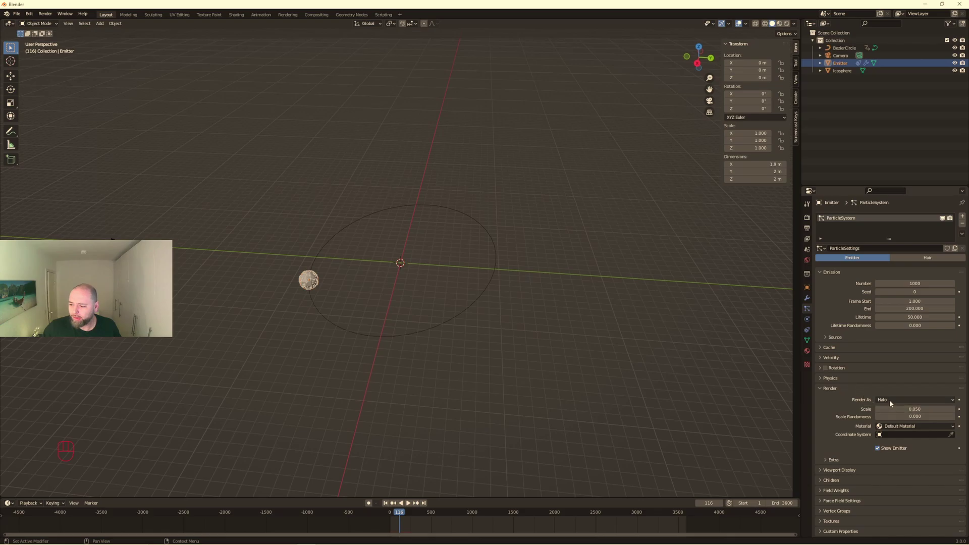
left_click_drag(893, 403, 894, 447)
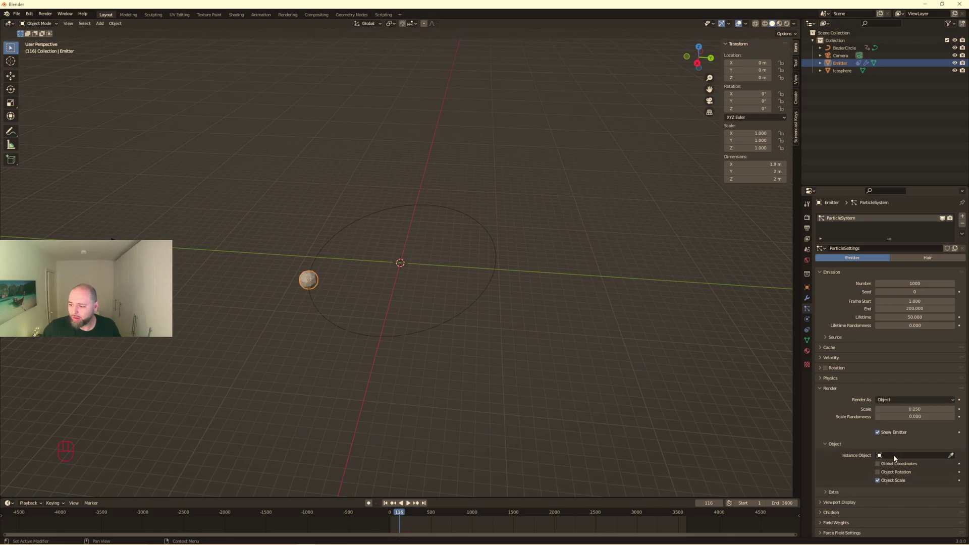
left_click_drag(895, 456, 900, 489)
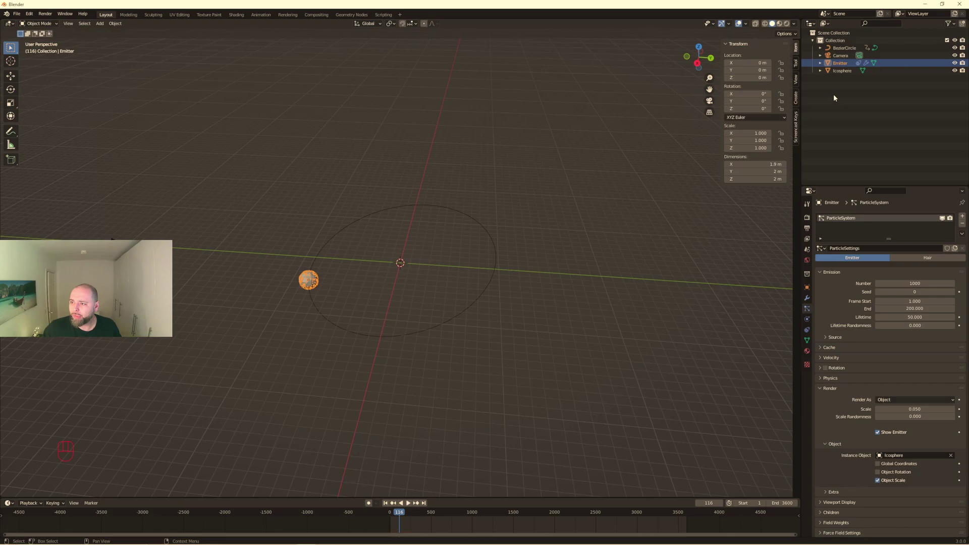
- Rename the instanced icosphere to 'Particle' and reselect the Emitter
left_click(844, 73)
left_click_drag(843, 73, 831, 74)
left_click_drag(303, 281, 318, 270)
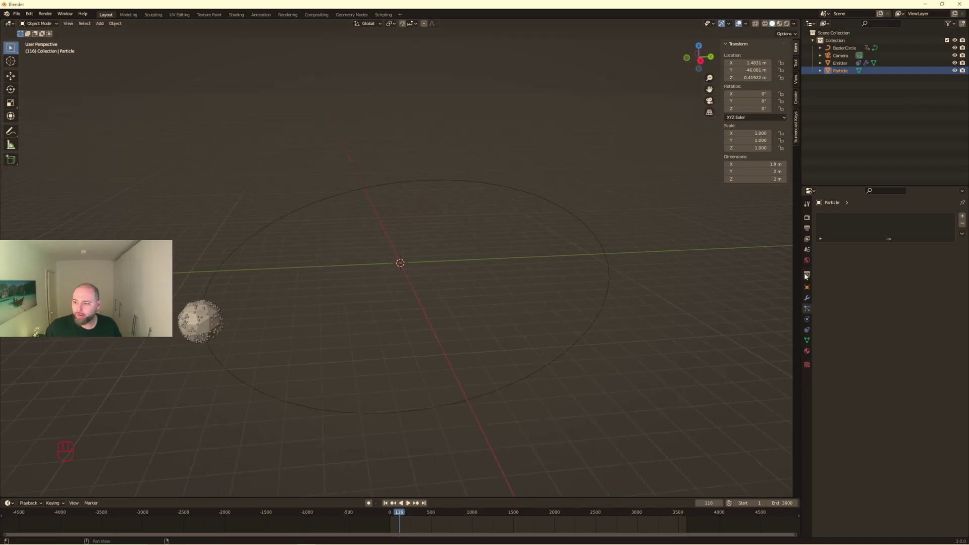
left_click(852, 66)
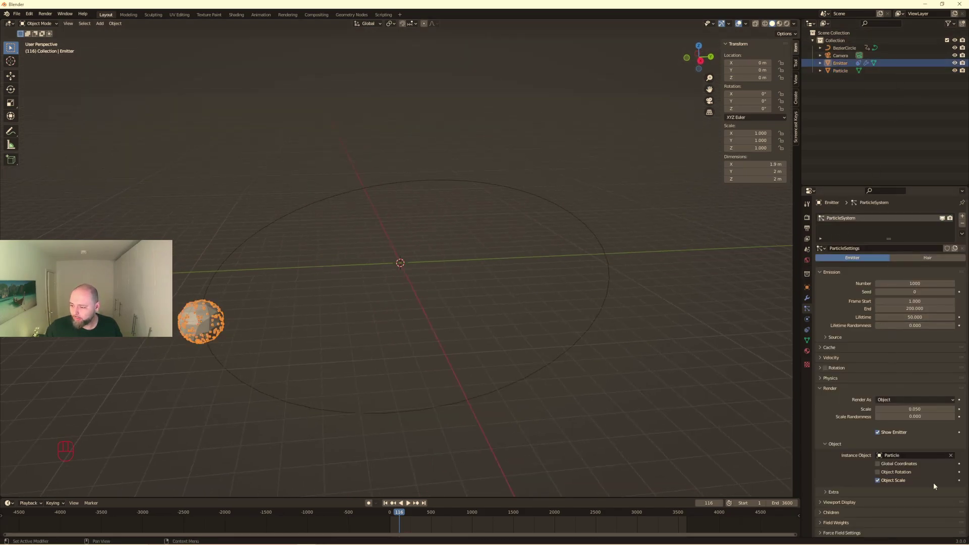
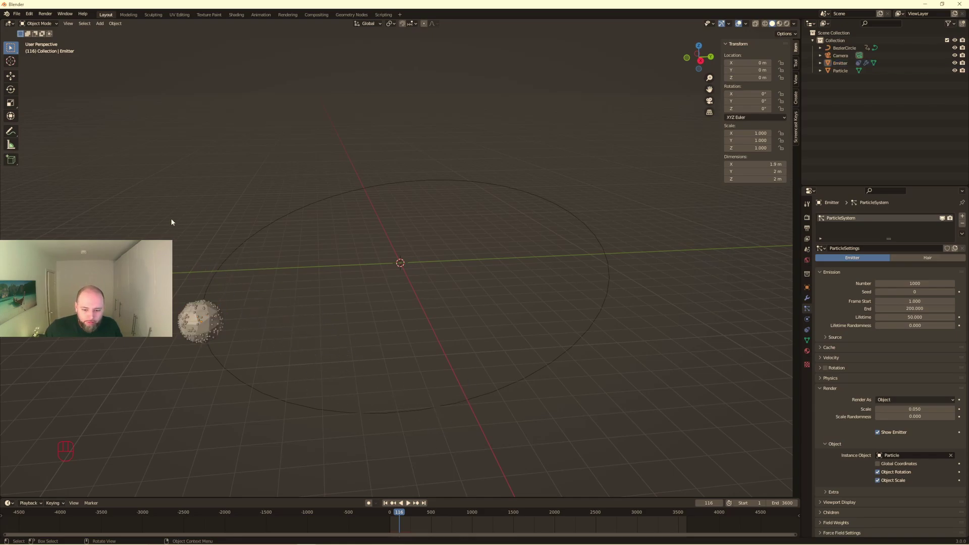
- Play the animation to preview the emission, then stop playback
key("space")
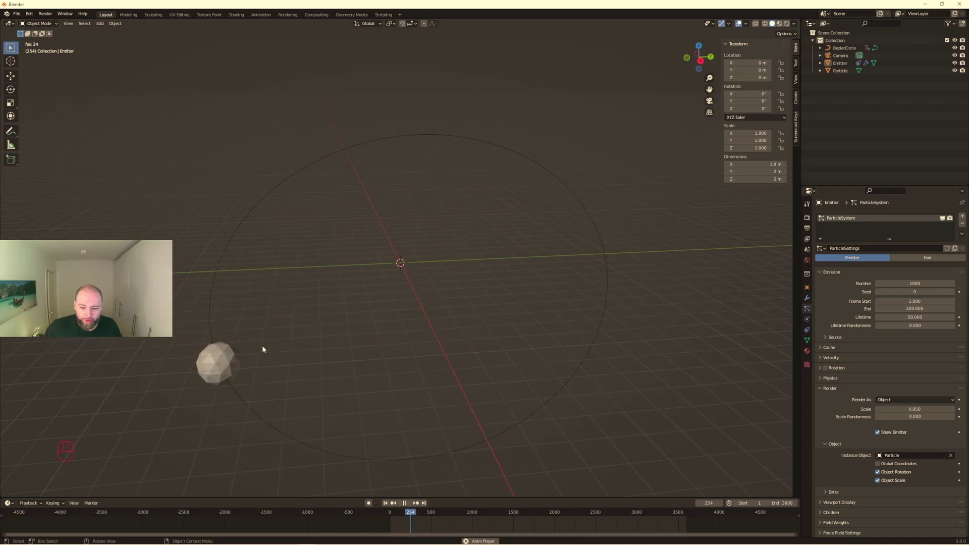
key("space")
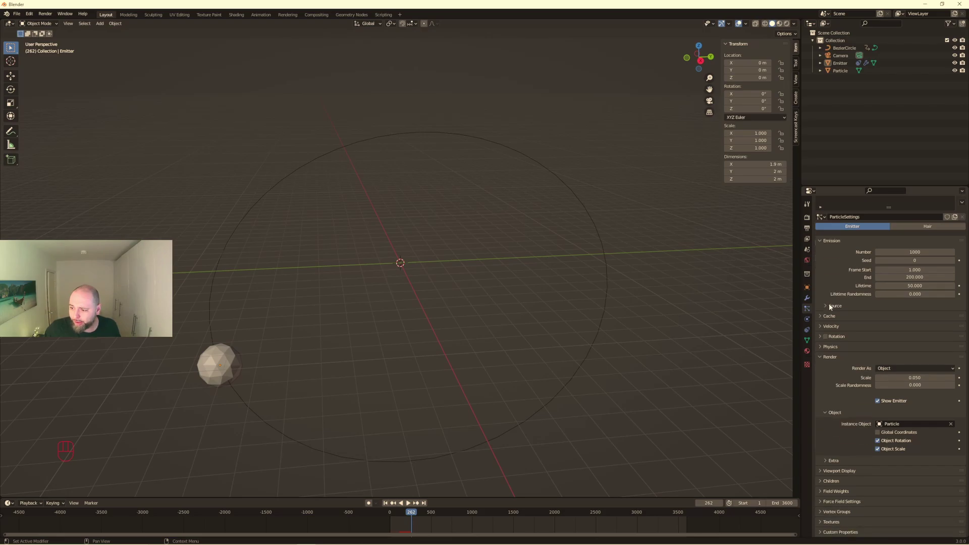
- Set the particles' Gravity field weight to 0 and play the animation to check the drift
left_click(820, 358)
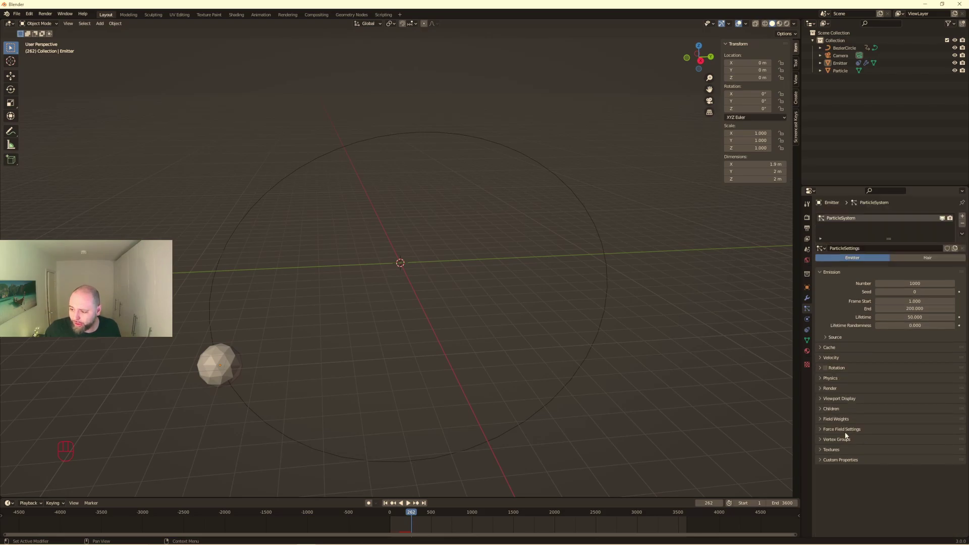
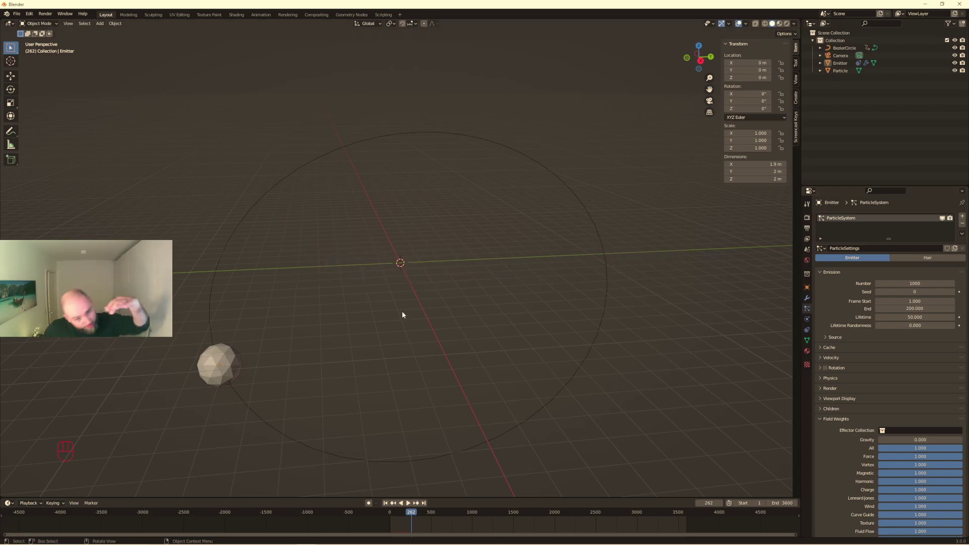
left_click(310, 323)
left_click(239, 356)
left_click(387, 507)
left_click(411, 504)
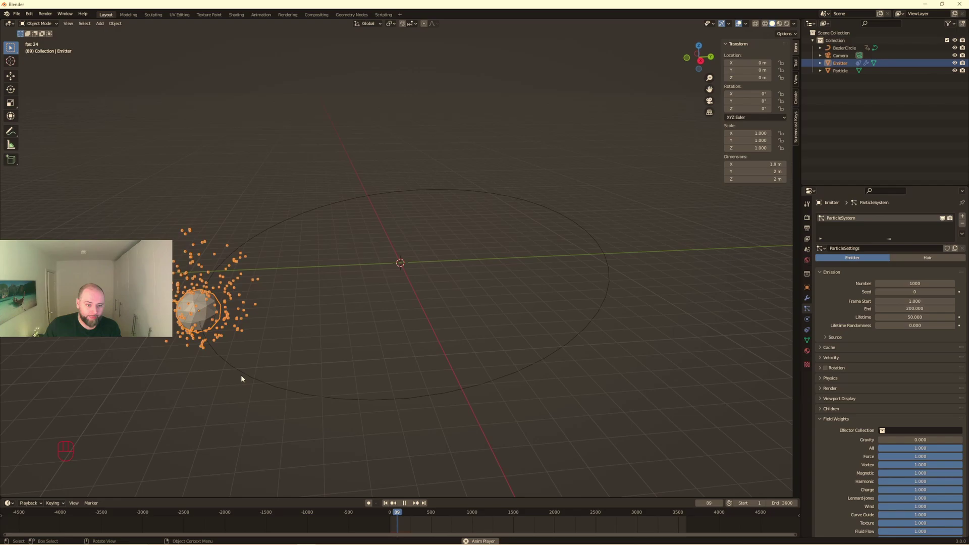
left_click(218, 402)
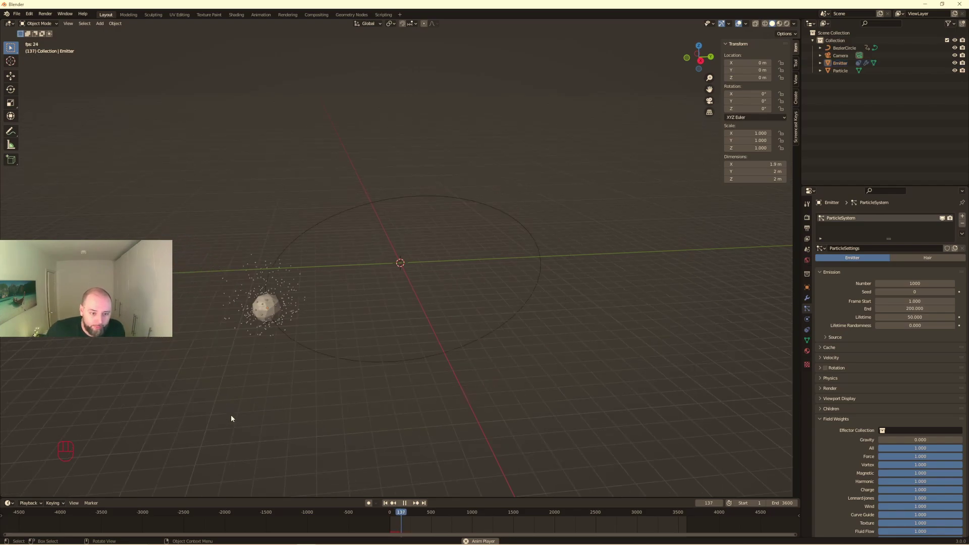
- View the particles through the scene camera in rendered shading, then rewind to frame 1
left_click(789, 28)
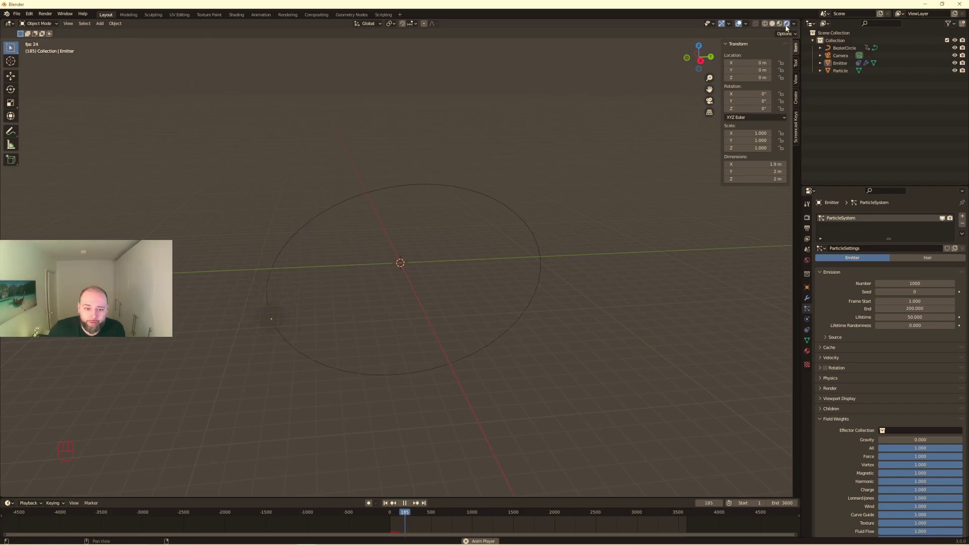
key("KP_0")
left_click(224, 62)
key("KP_0")
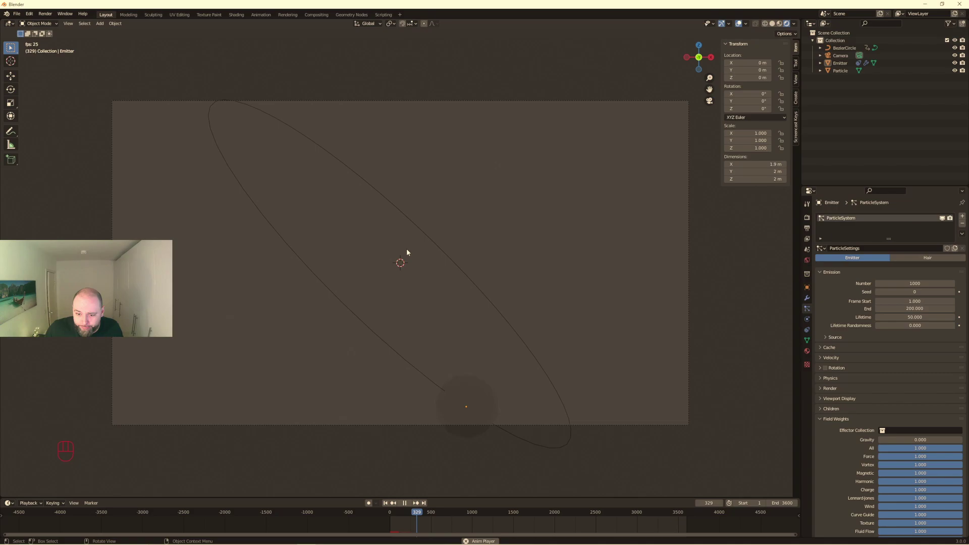
left_click(389, 504)
left_click(410, 504)
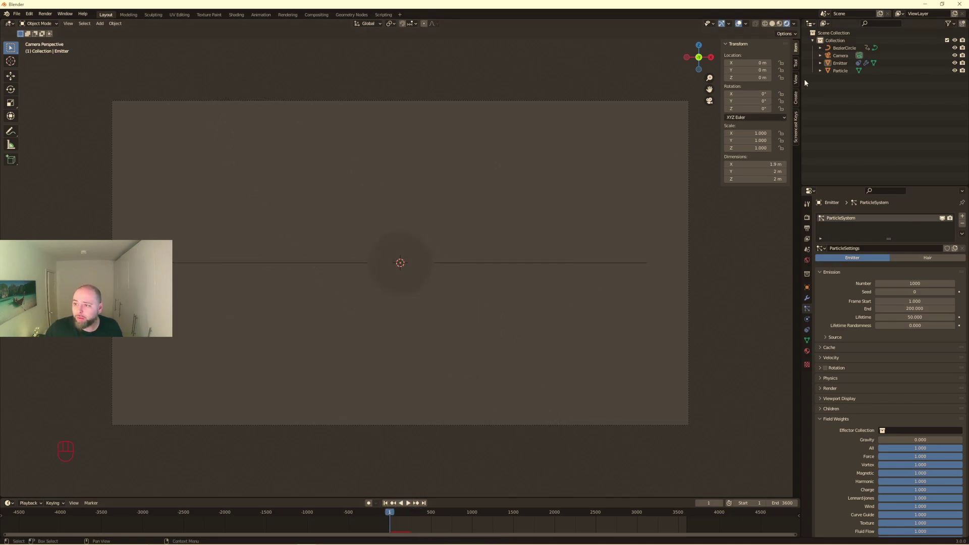
- Enable Ambient Occlusion and Bloom in the Eevee render settings and preview playback
left_click(812, 220)
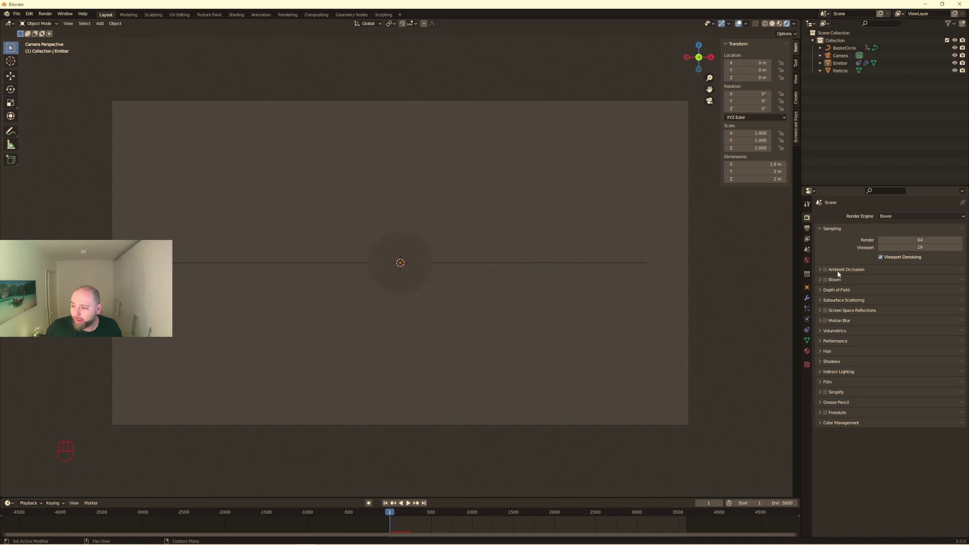
left_click(840, 274)
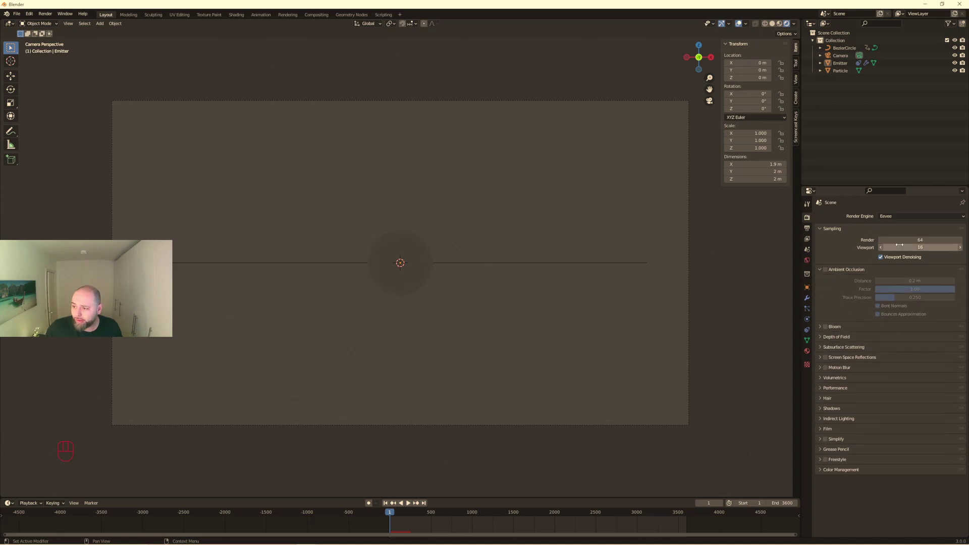
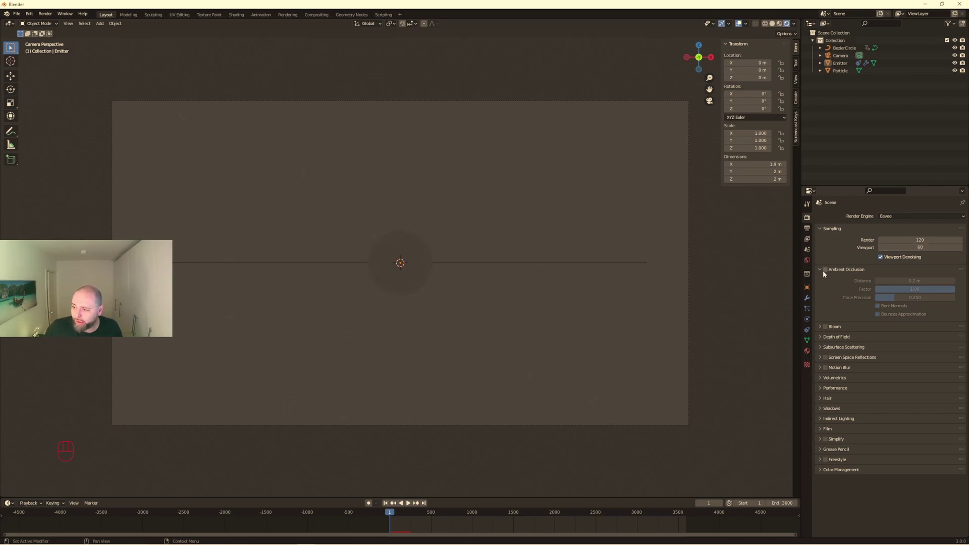
left_click(828, 272)
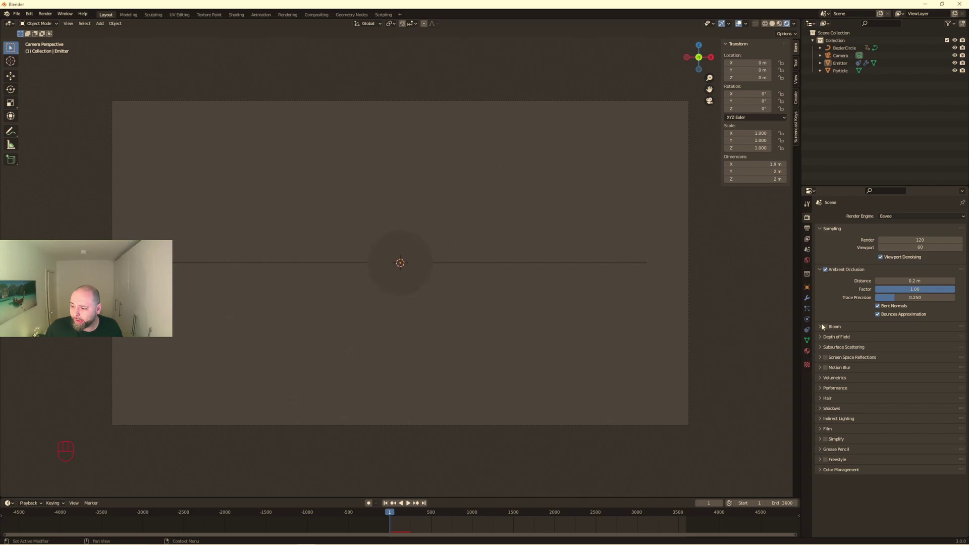
left_click(827, 330)
key("space")
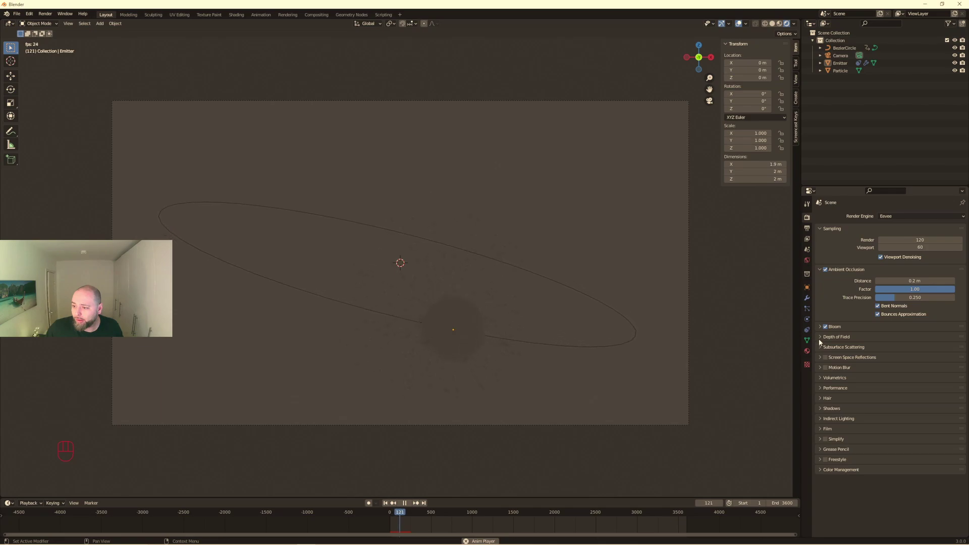
- Enable Screen Space Reflections and Motion Blur, then stop playback around frame 276
left_click(826, 356)
left_click(826, 368)
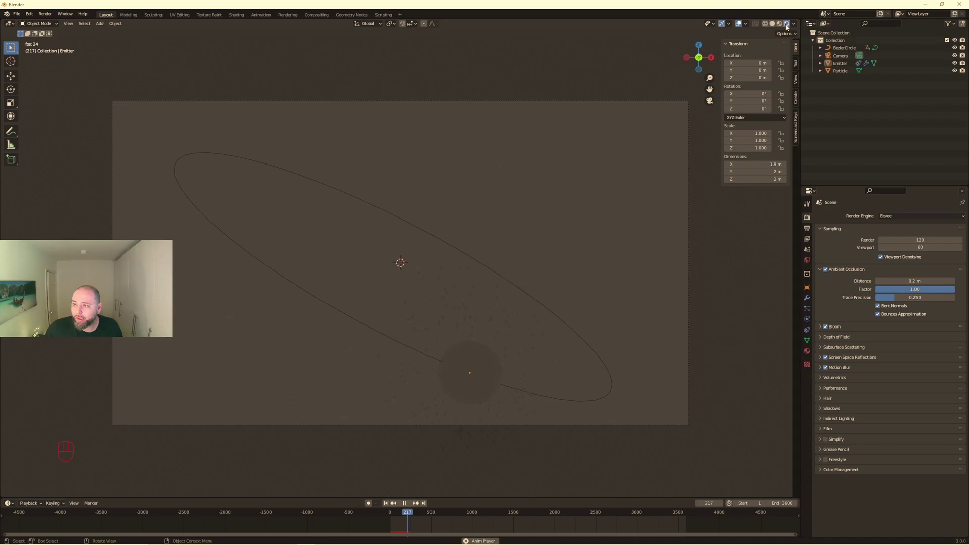
left_click(787, 27)
left_click(787, 26)
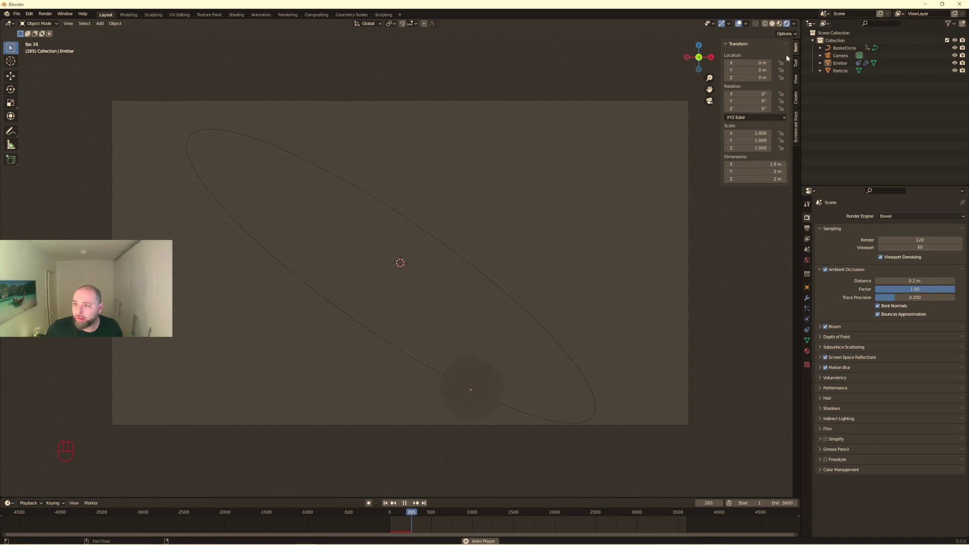
key("space")
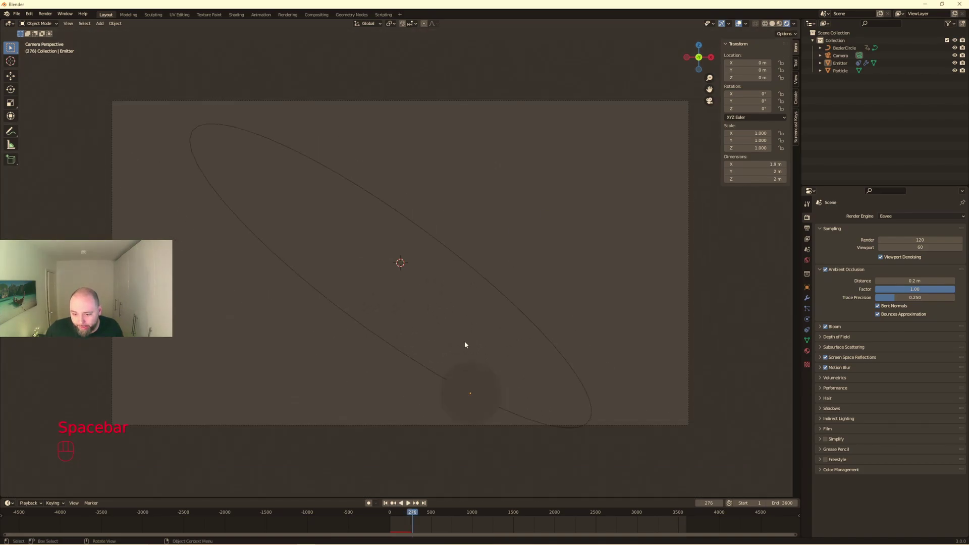
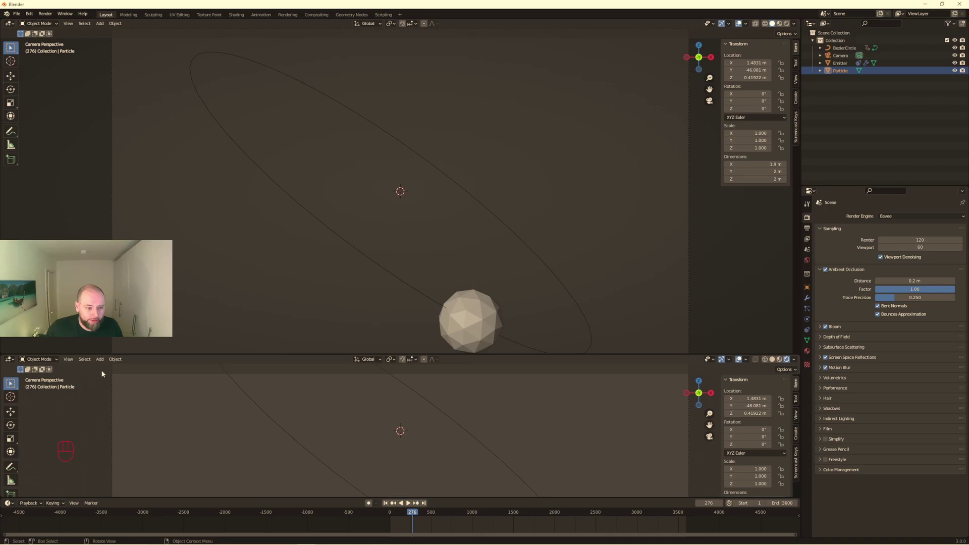
- Turn the lower area into the Shader Editor and select the Principled BSDF node
left_click_drag(43, 362, 13, 361)
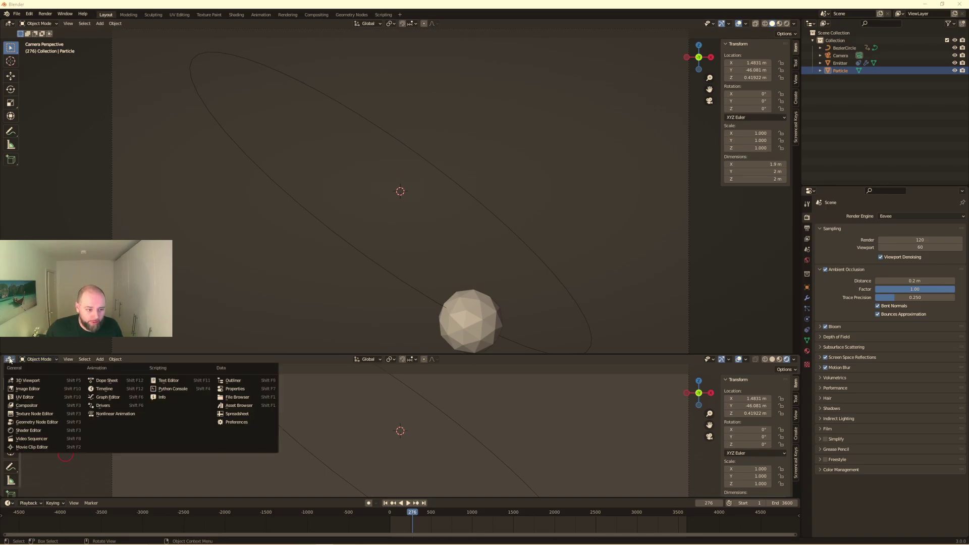
left_click_drag(412, 364, 404, 400)
left_click(406, 423)
left_click(335, 423)
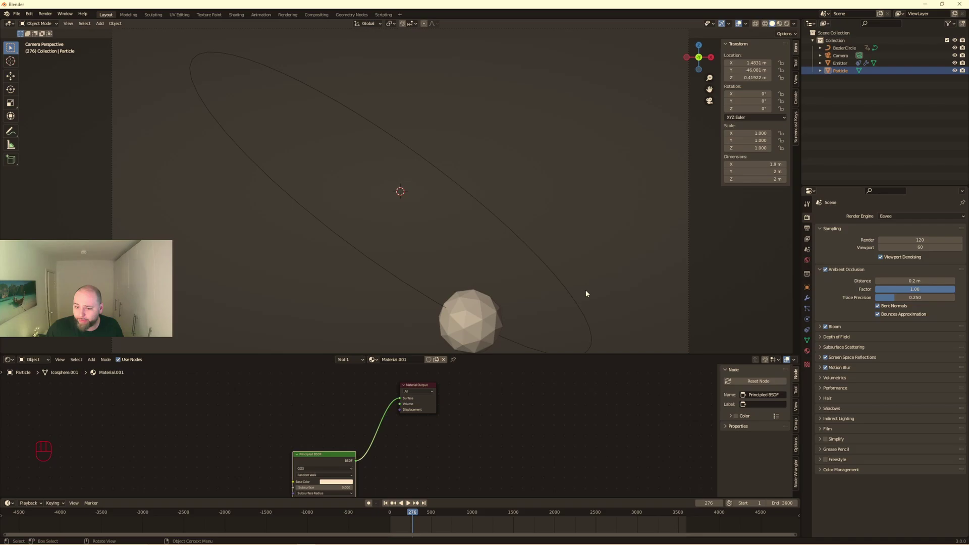
middle_click(350, 413)
left_click(308, 422)
- Replace the shader with a bright green Emission node and preview the glow in rendered playback
key("shift+a")
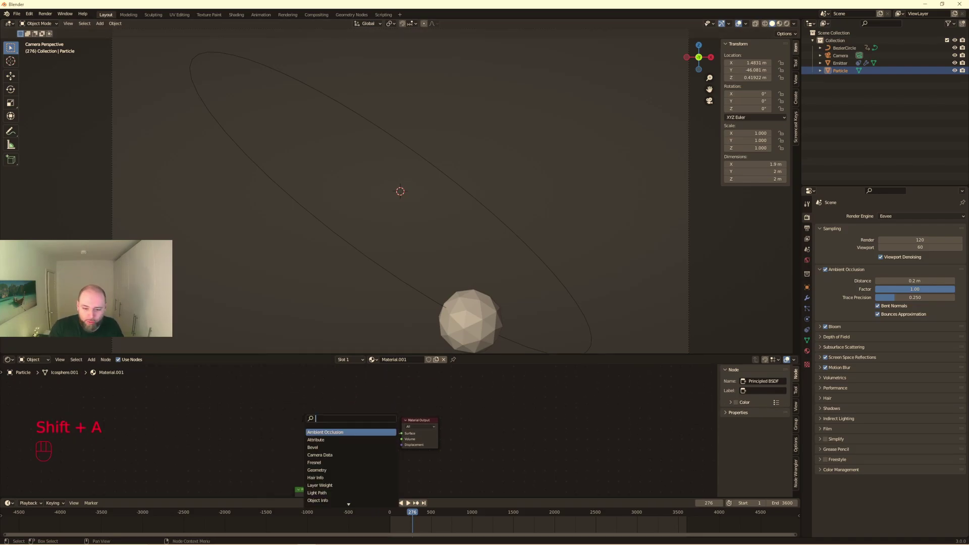
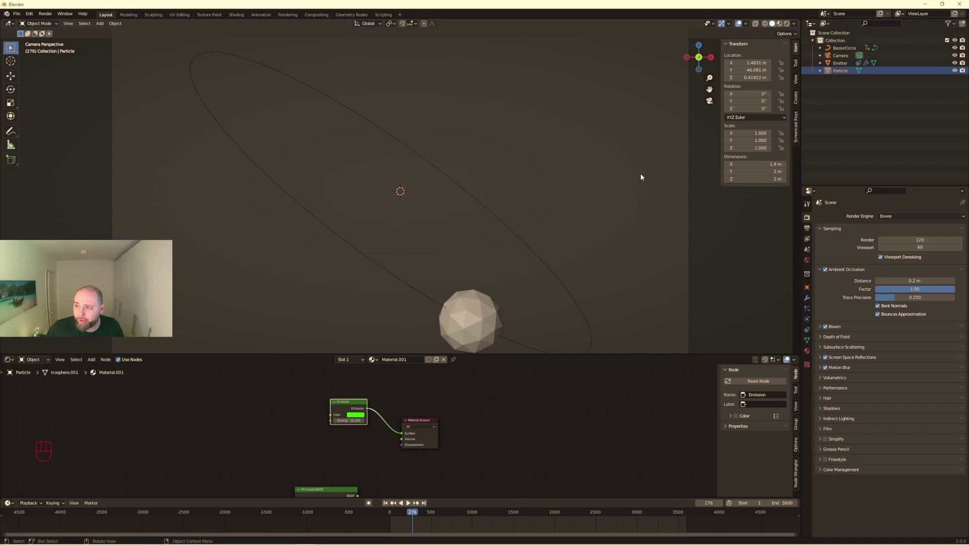
key("space")
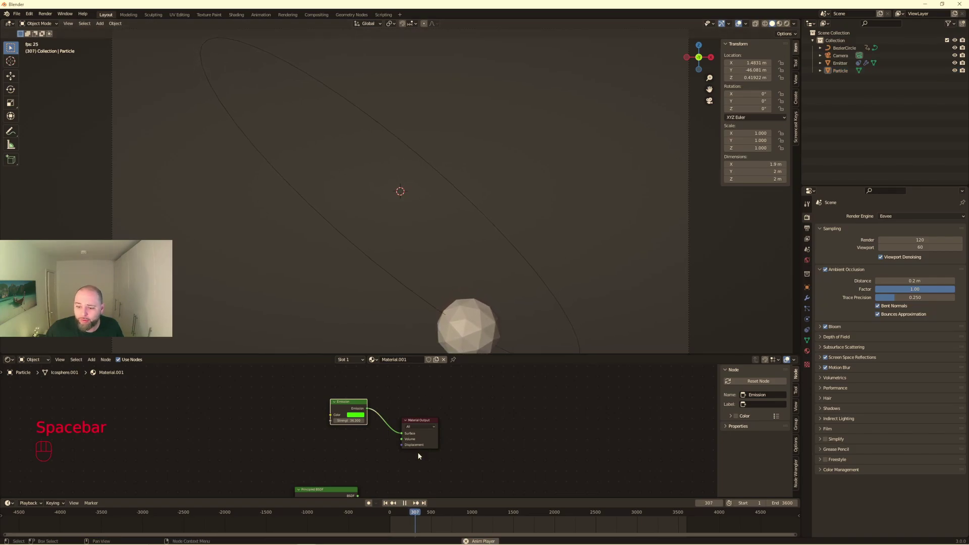
left_click(389, 507)
left_click(789, 27)
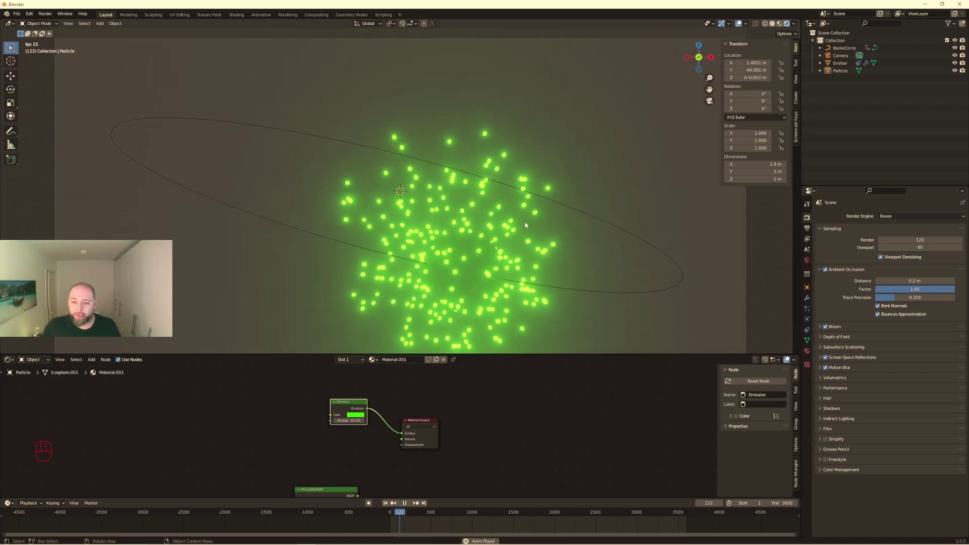
key("space")
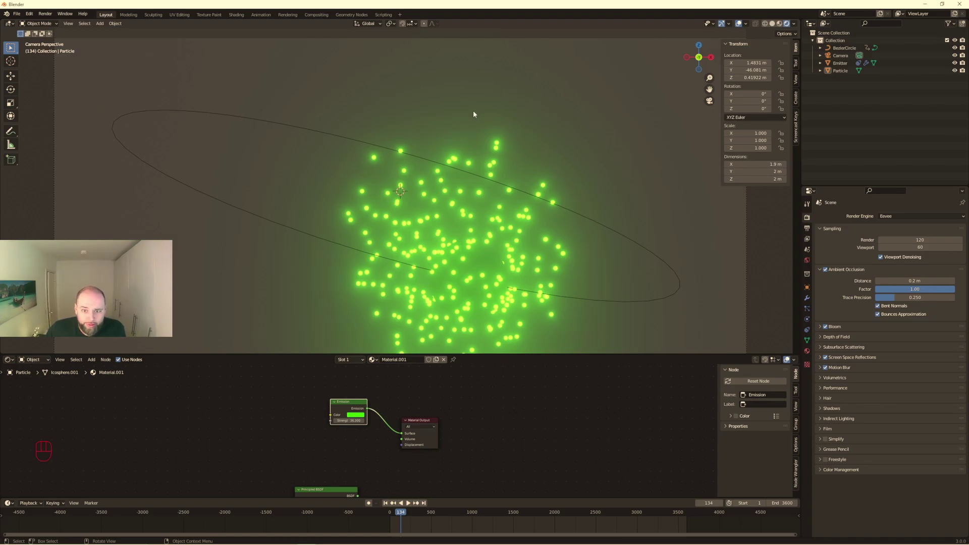
- Set the World shader's Background colour to black
left_click_drag(37, 364, 35, 378)
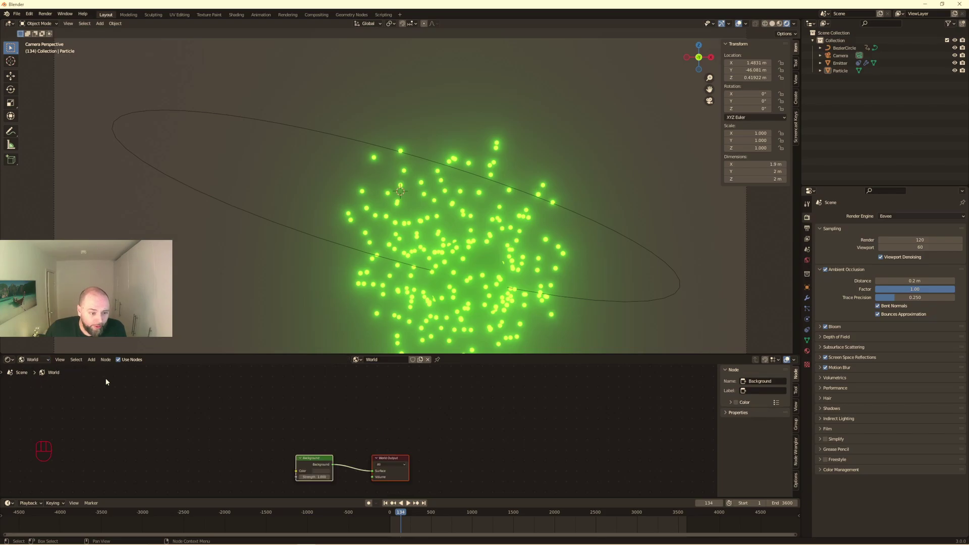
left_click(320, 472)
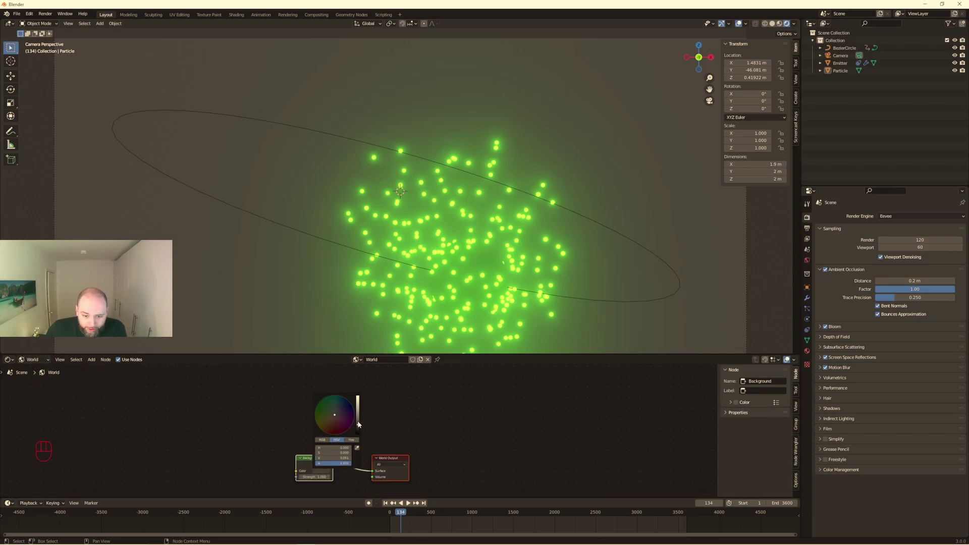
left_click(523, 435)
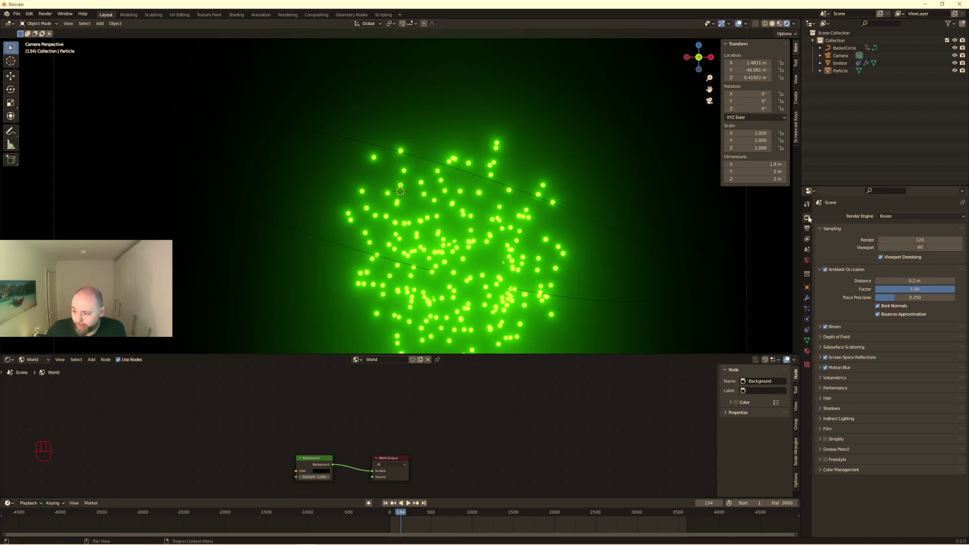
- Set the Color Management Look to Very High Contrast and scrub playback to check it
left_click(810, 219)
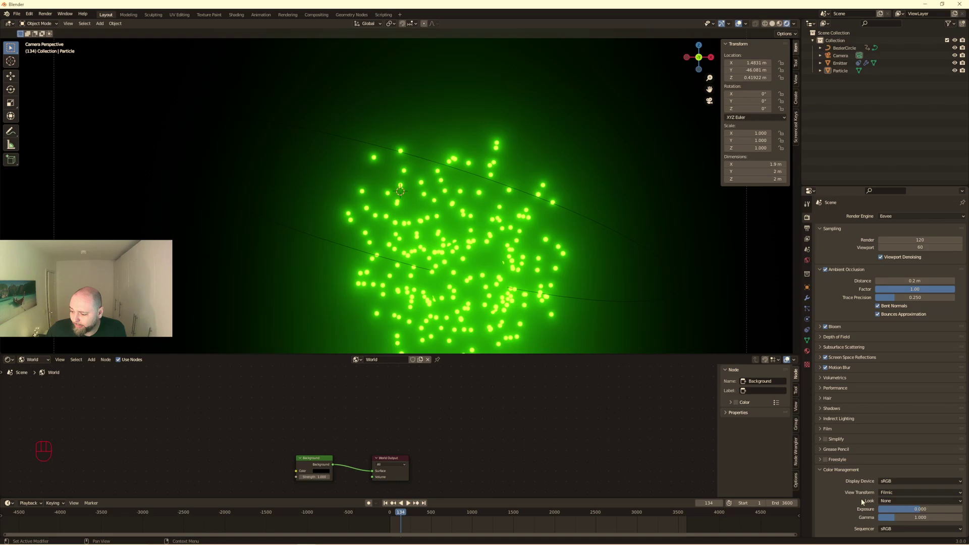
left_click_drag(896, 503, 912, 485)
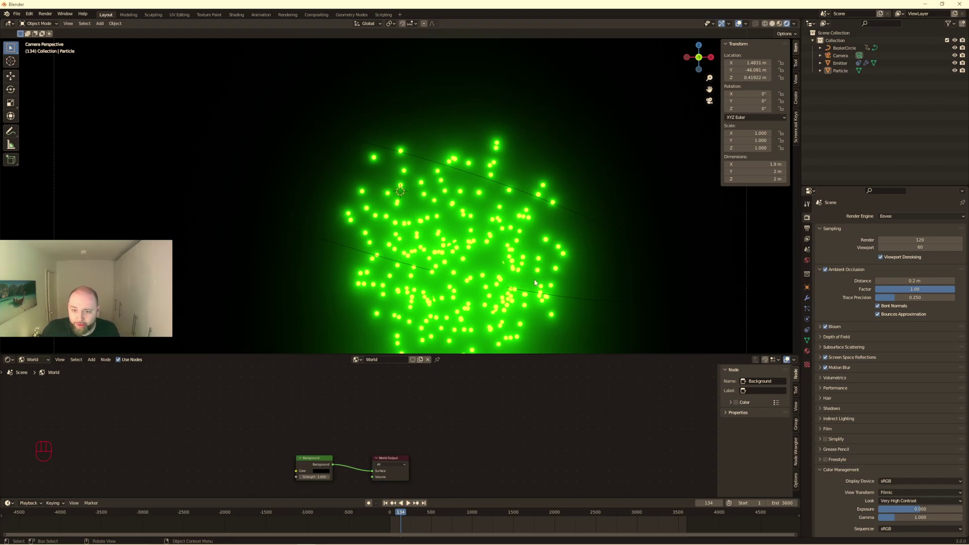
key("space")
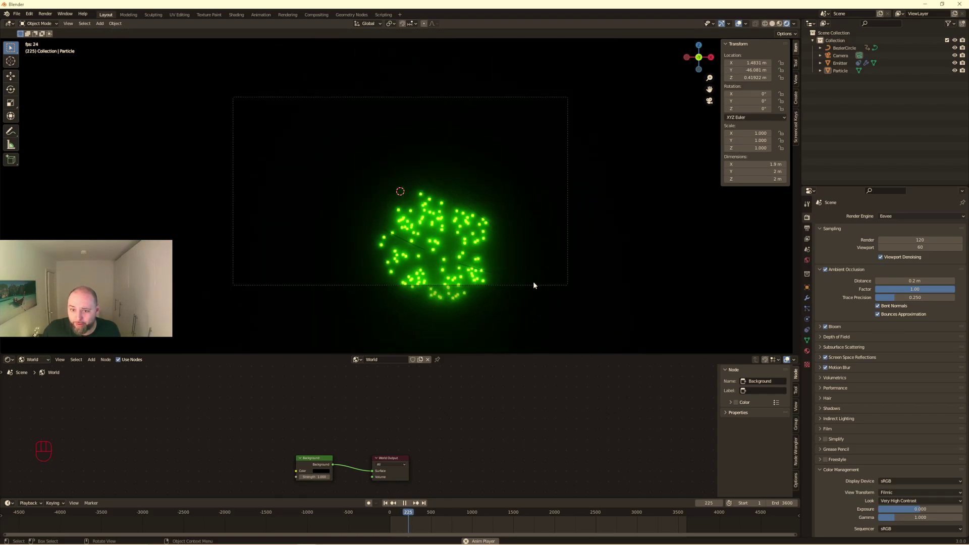
key("space")
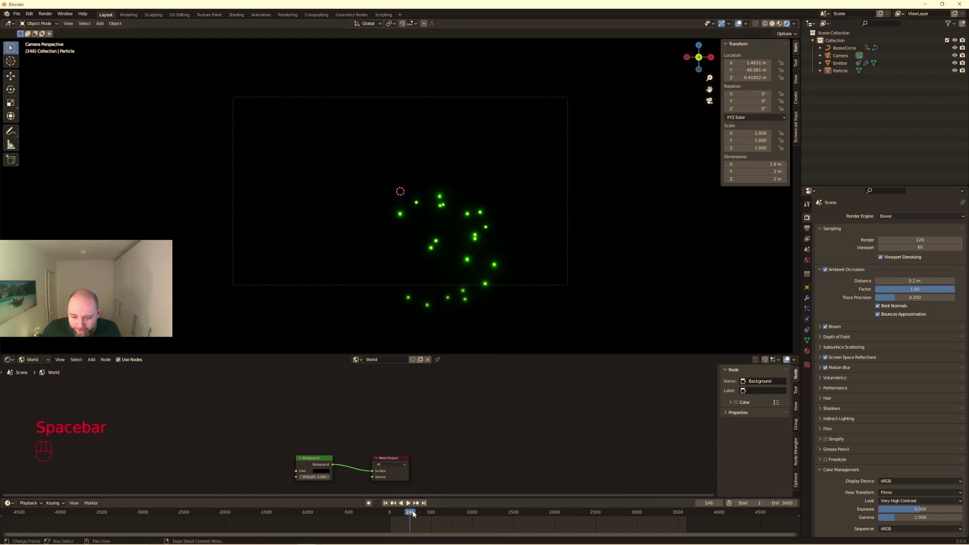
left_click_drag(415, 513, 402, 516)
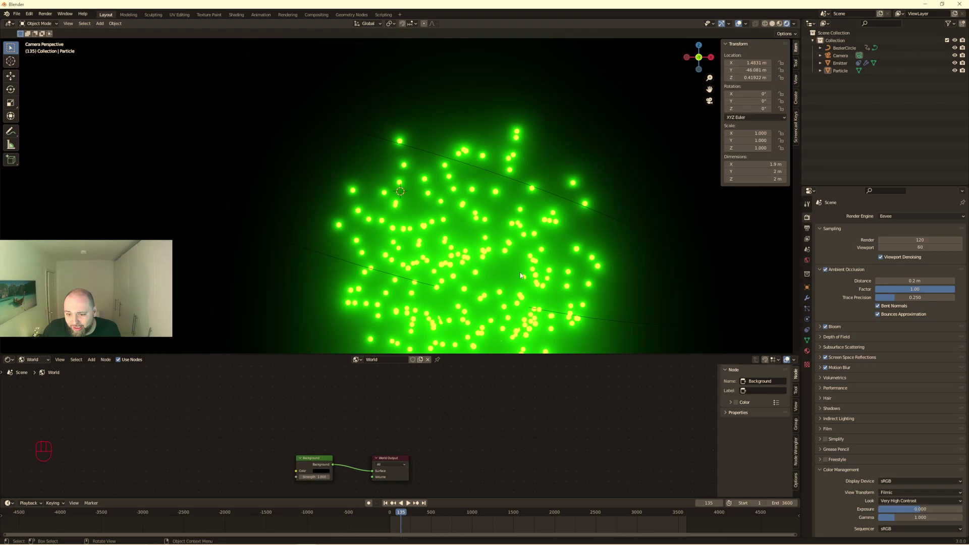
- Scale the Emitter down to 0.023 and play the animation to see the particles
left_click(841, 67)
key("s")
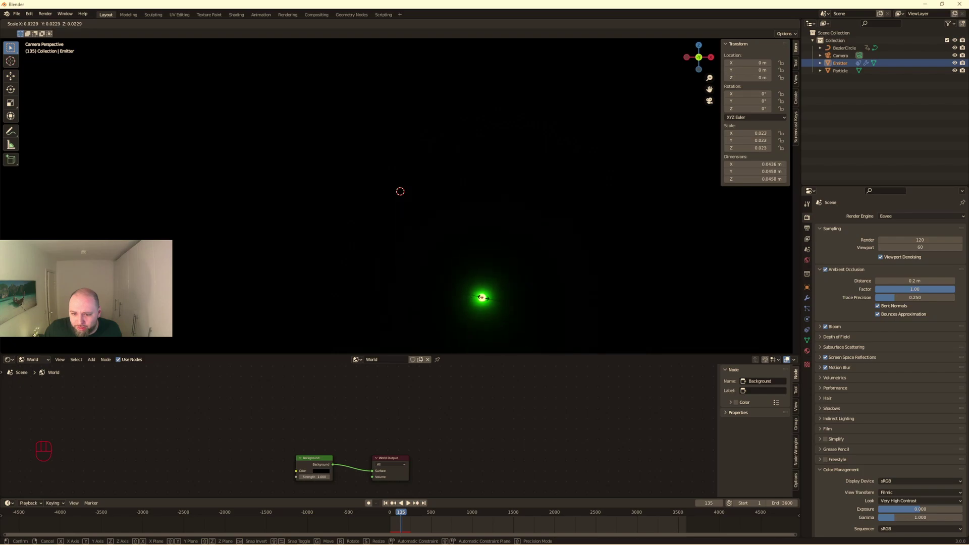
left_click(385, 507)
left_click(411, 505)
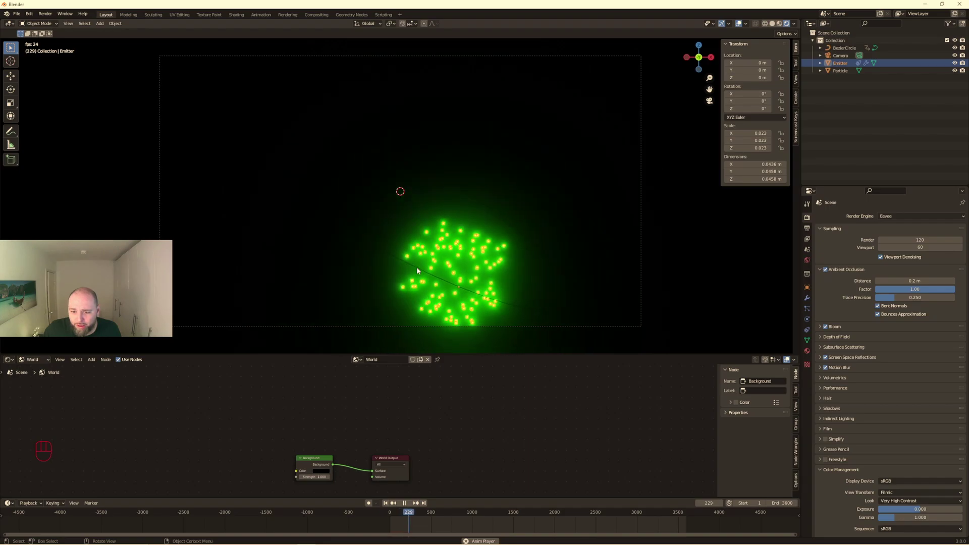
key("space")
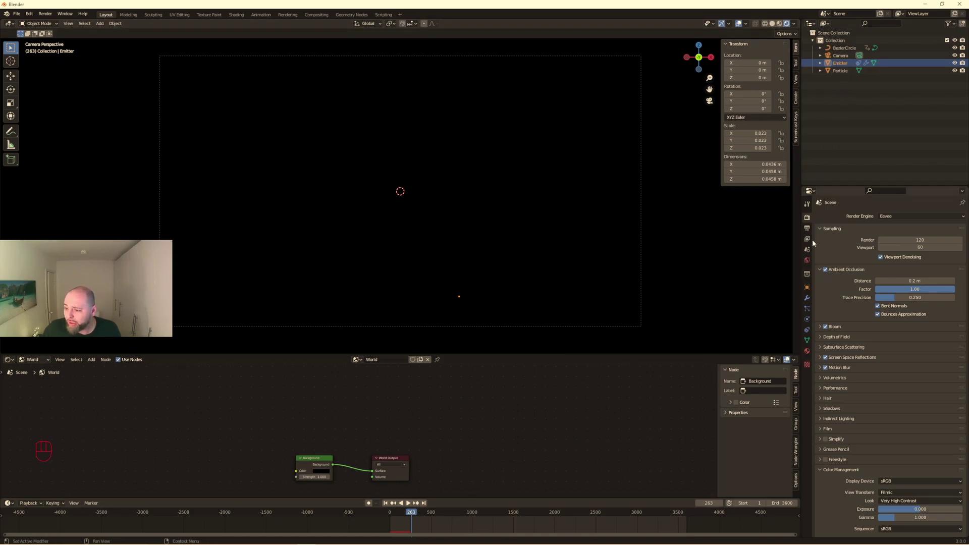
- Bring up the Emitter's particle system settings showing the 1000-particle emission
left_click(806, 301)
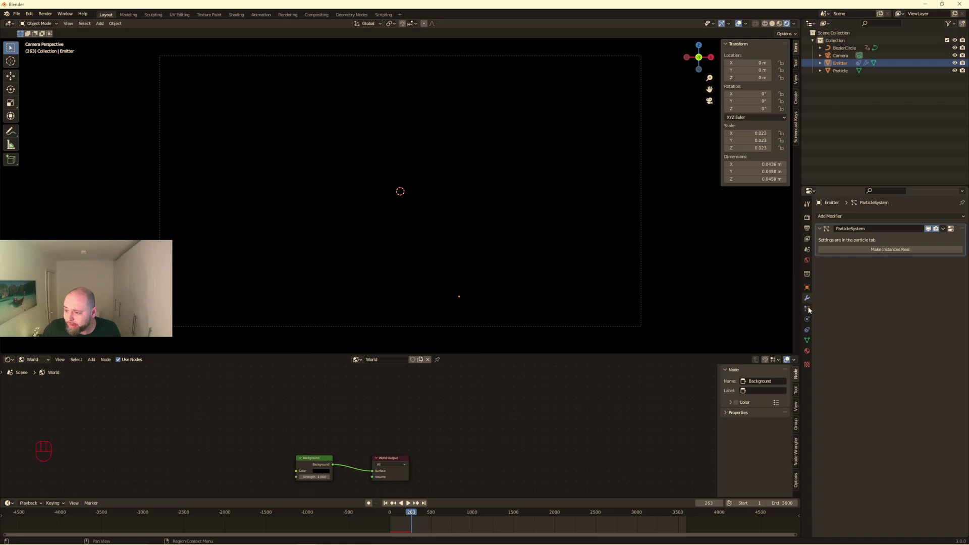
left_click(809, 310)
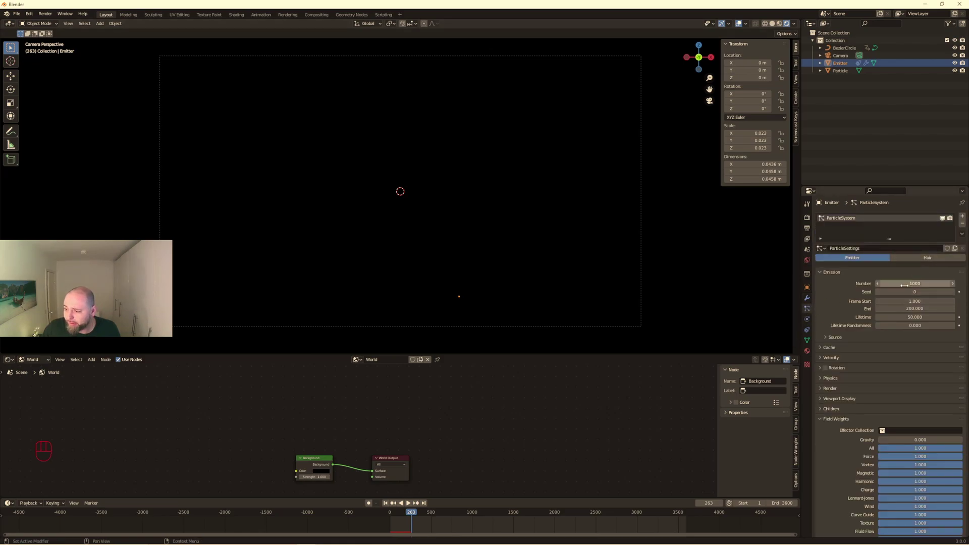
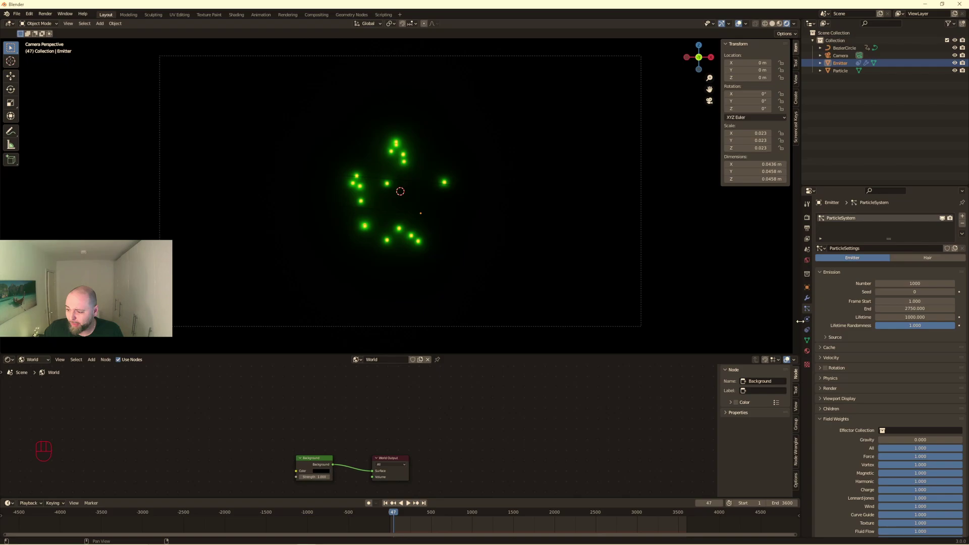
- Set the particle Render Scale Randomness to 1.000 for fully varied sizes
left_click(841, 389)
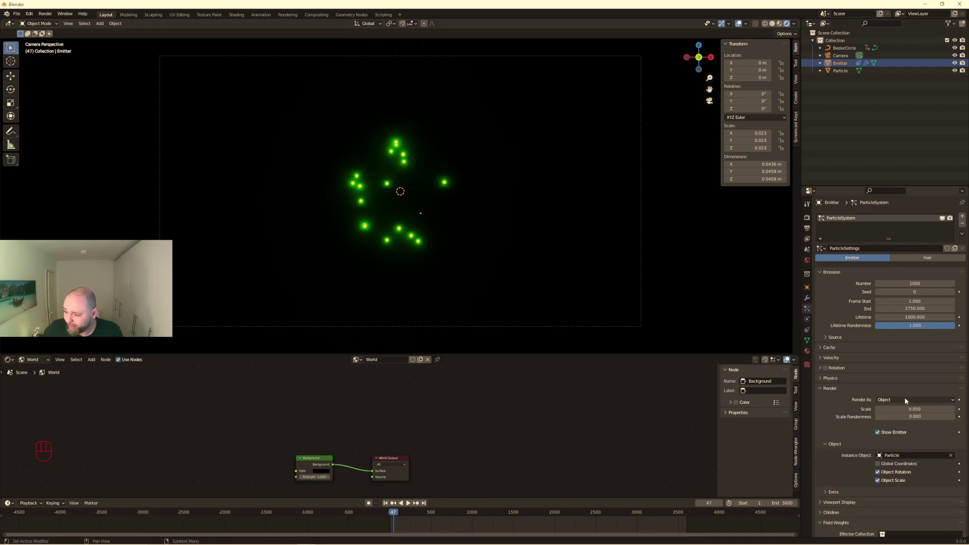
left_click_drag(899, 420, 958, 419)
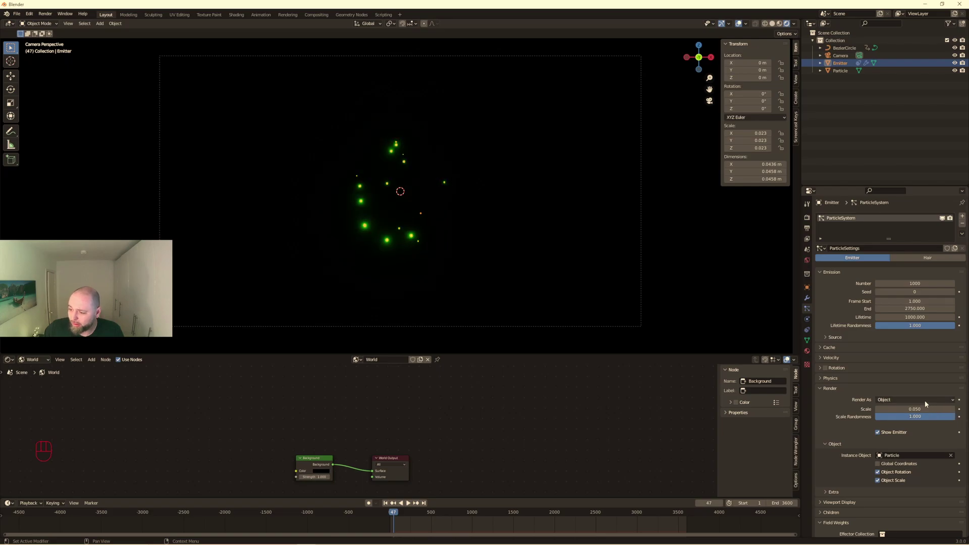
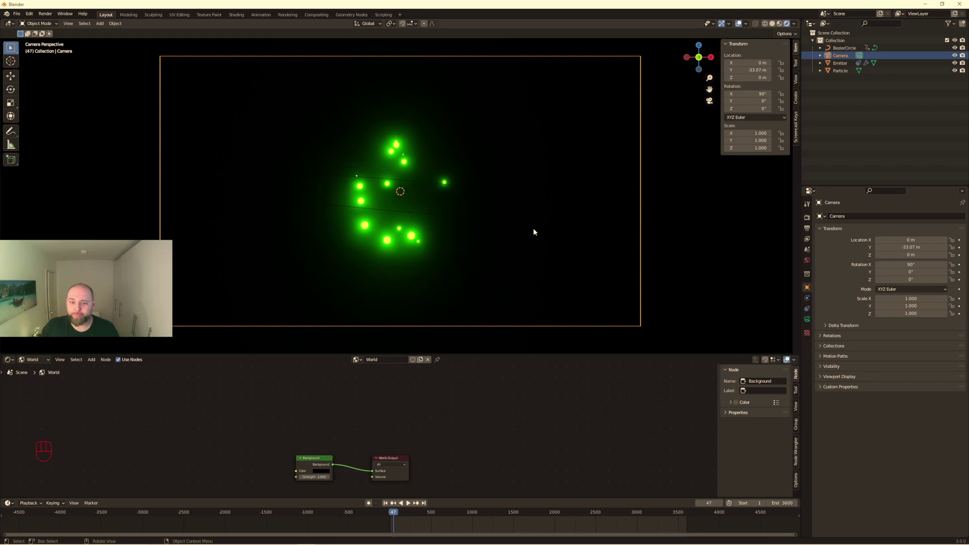
key("space")
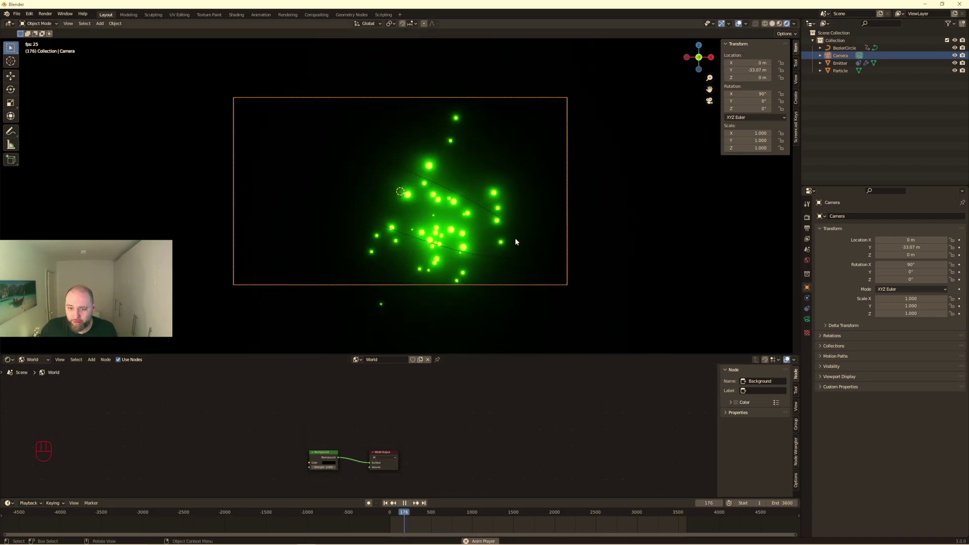
left_click(409, 503)
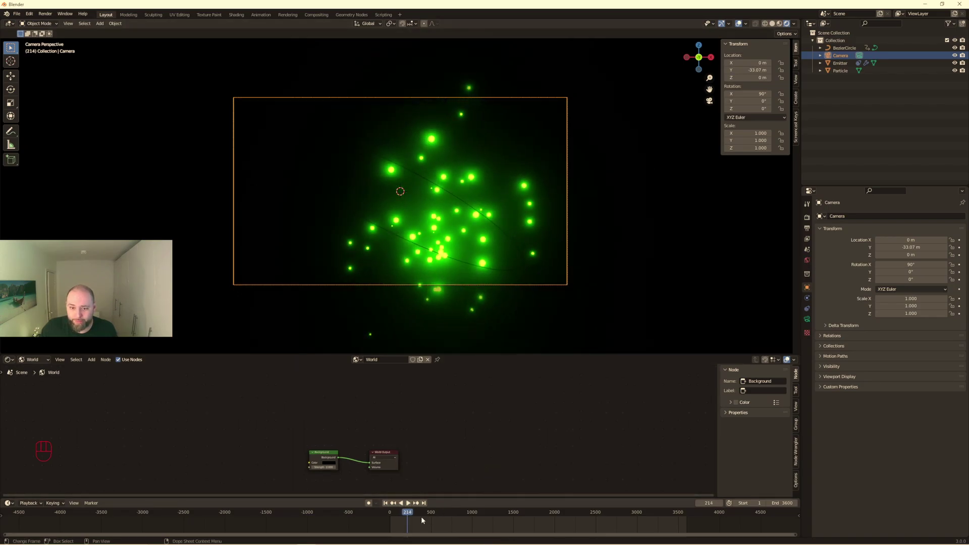
left_click_drag(413, 514, 684, 521)
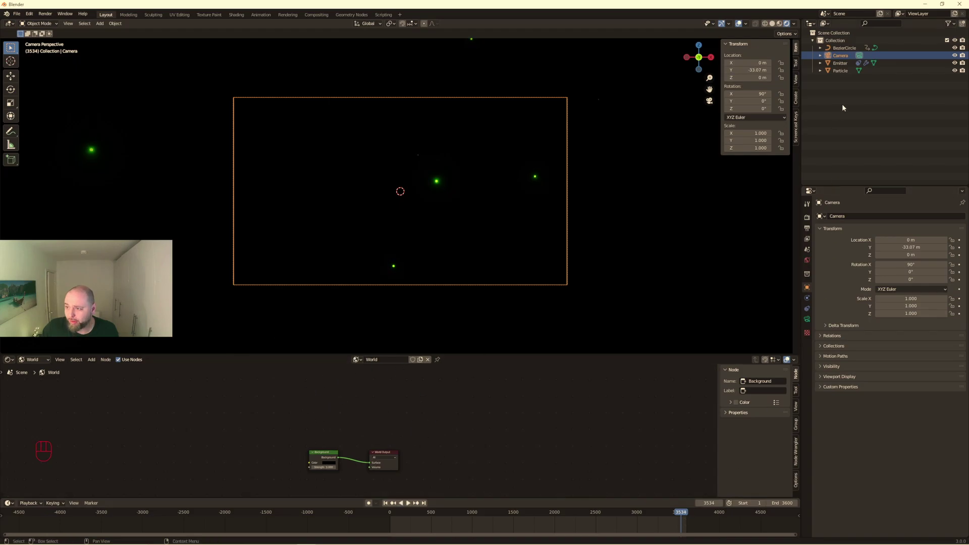
- Set the Emitter's Frame End to 2650, replay the animation and zoom in on the particle cloud
left_click(837, 65)
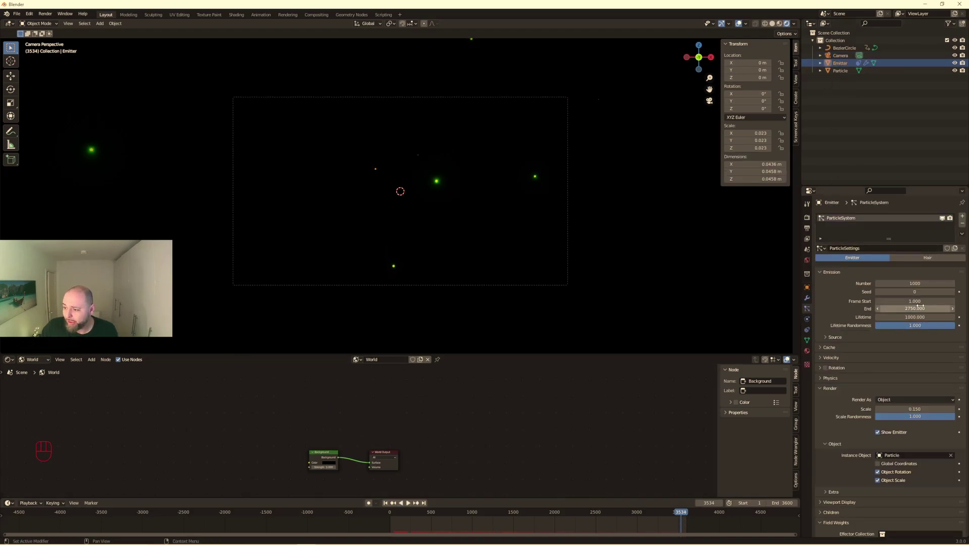
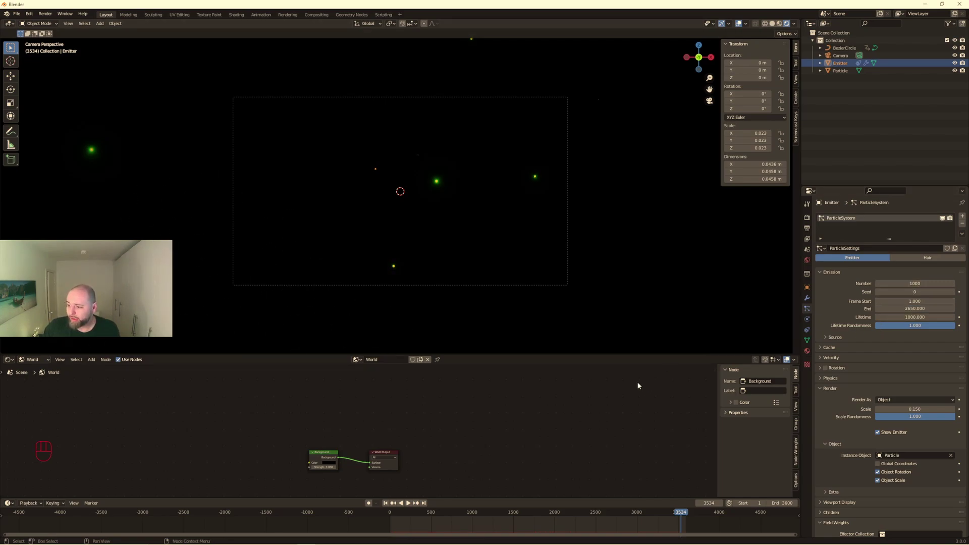
left_click(390, 505)
left_click(408, 506)
left_click_drag(392, 516, 687, 527)
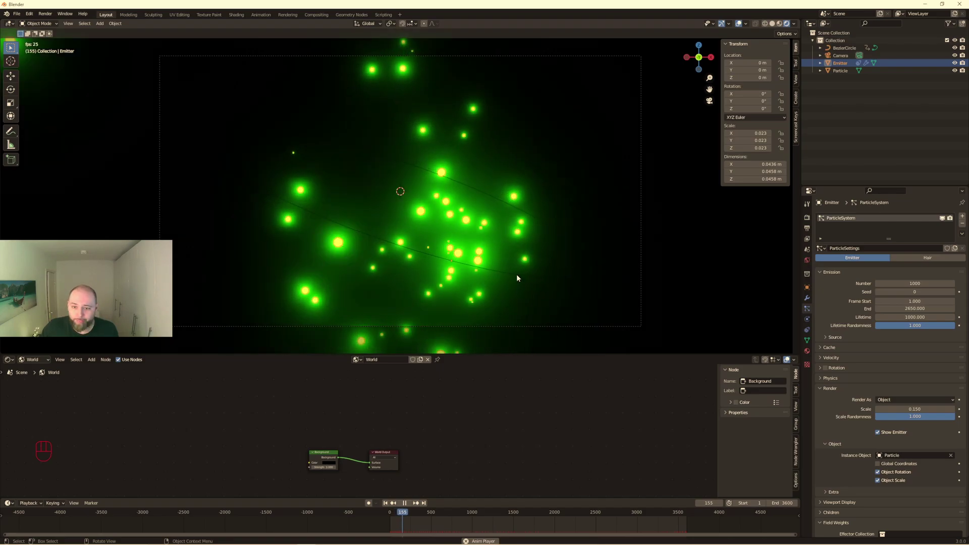
- Enable Depth of Field on the Camera and expand its F-Stop and focus settings
left_click(682, 275)
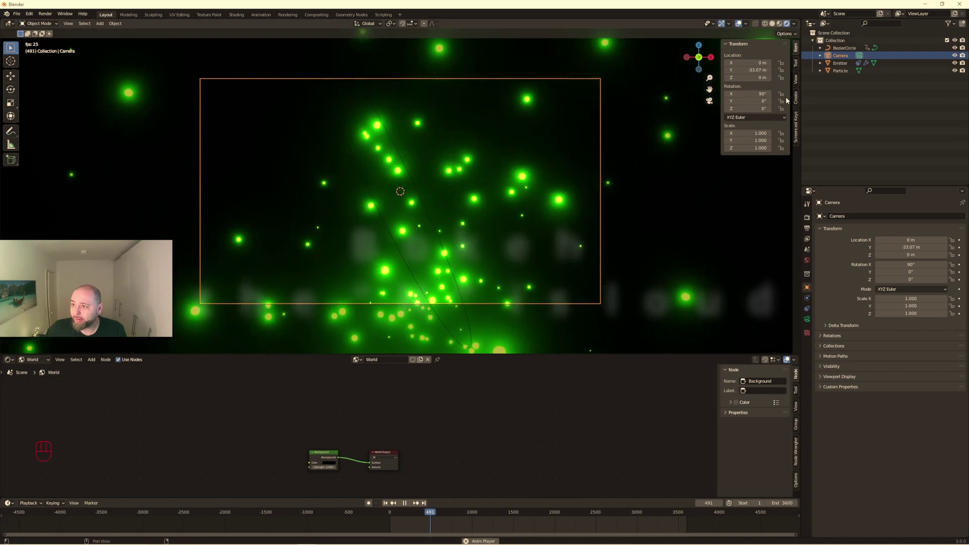
left_click(809, 323)
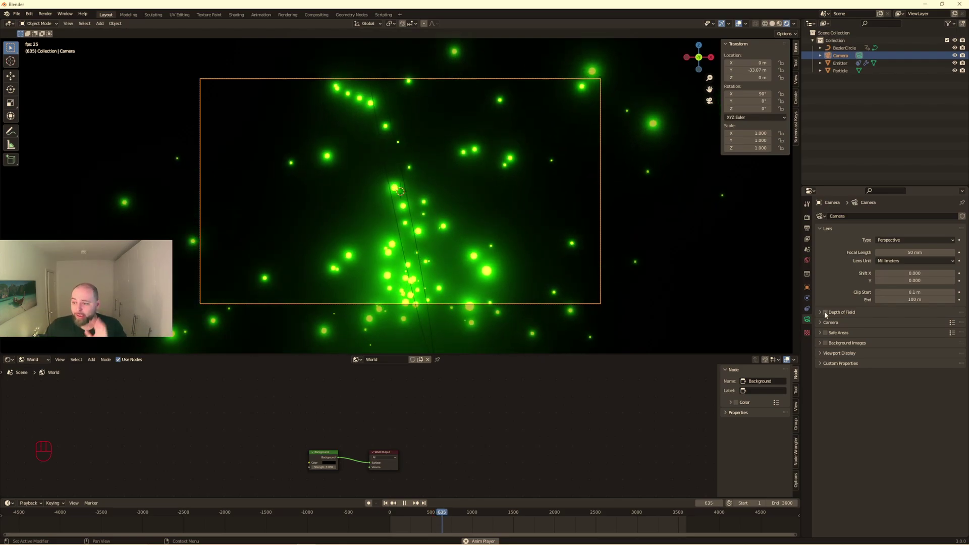
left_click(826, 315)
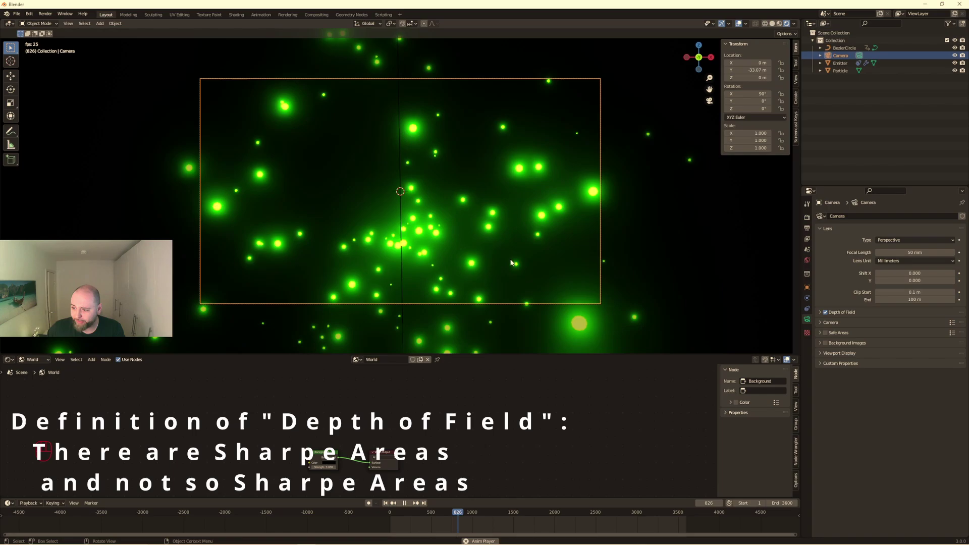
left_click(823, 315)
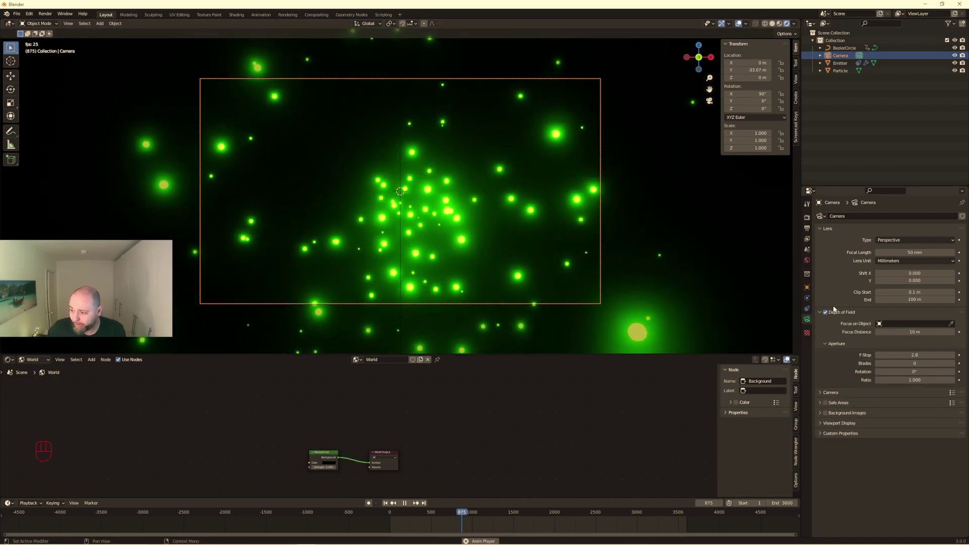
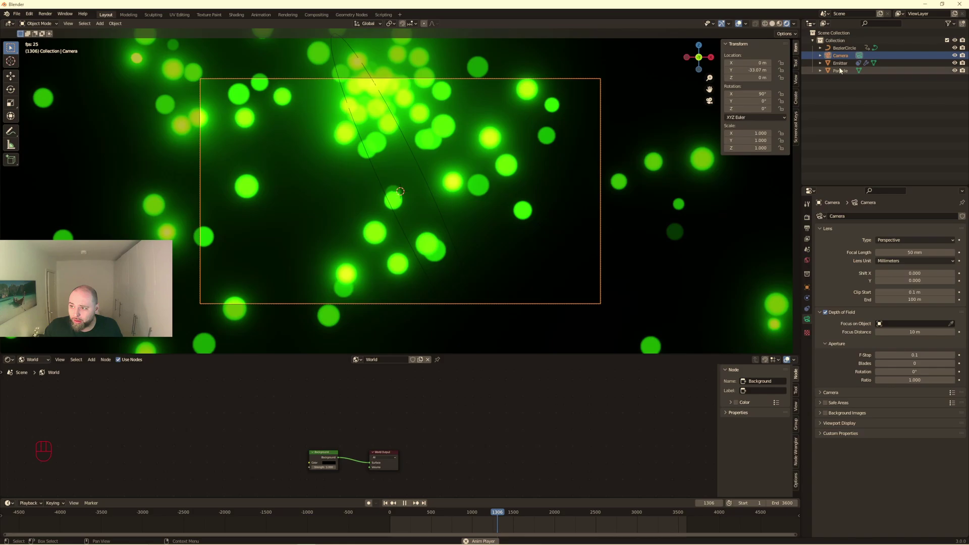
- Select the Particle object and show its Emission material nodes in the Shader Editor
left_click(841, 71)
left_click_drag(48, 362, 43, 388)
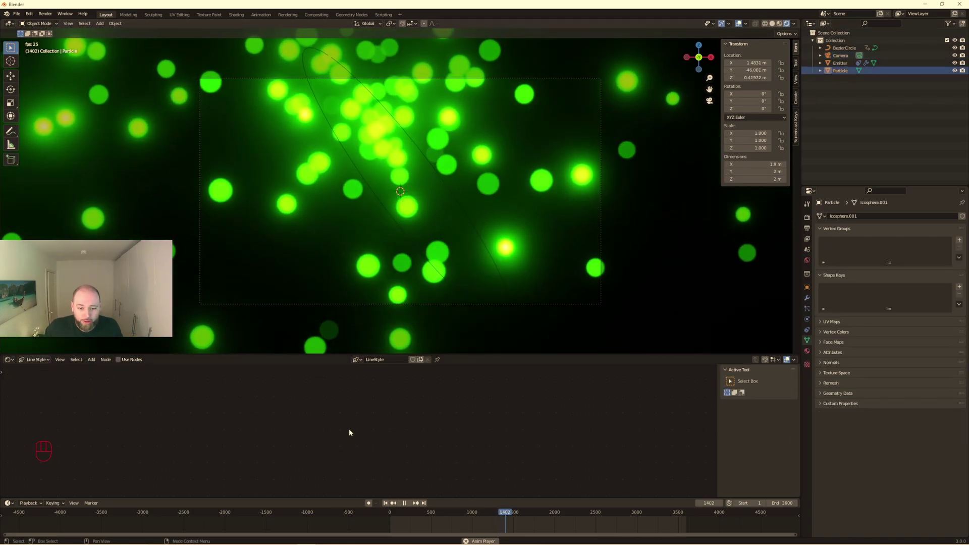
left_click_drag(39, 362, 46, 371)
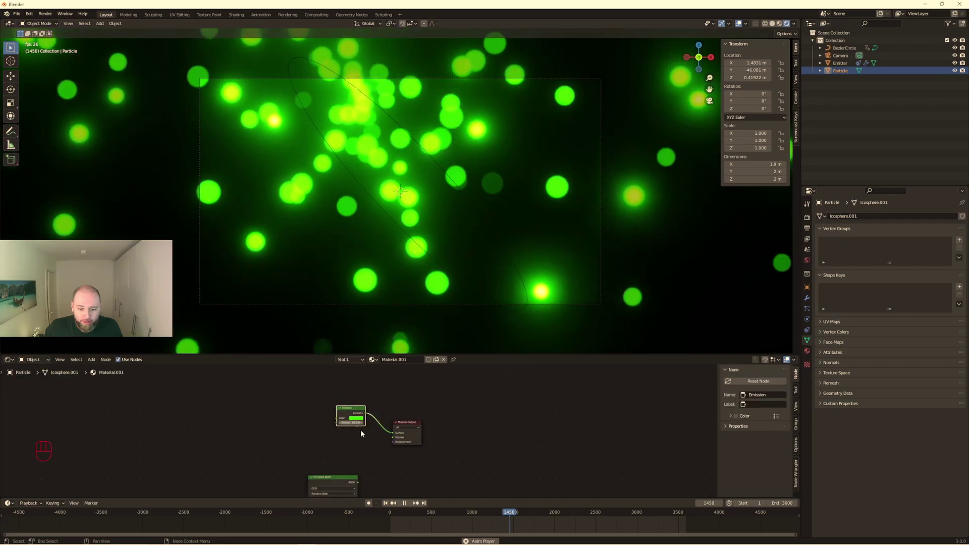
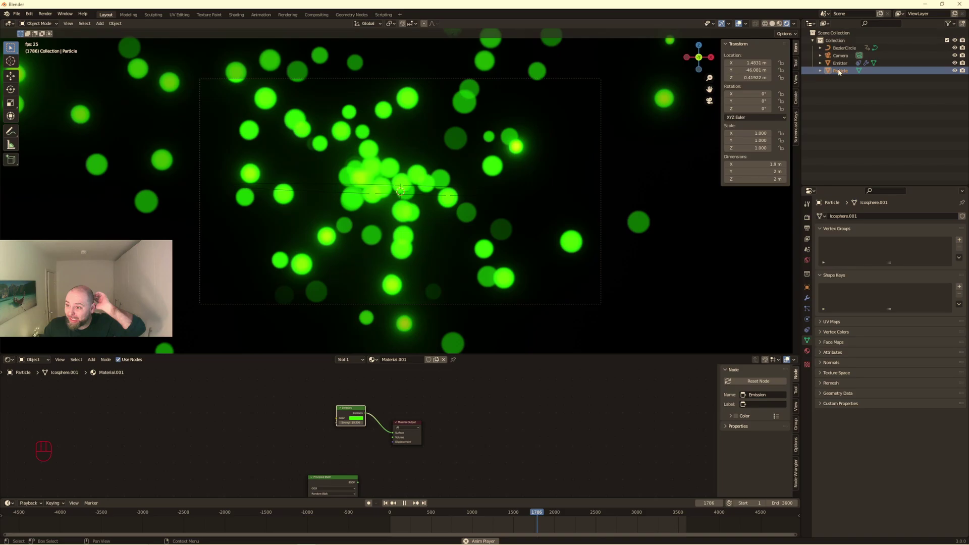
- Orbit out of the camera view to look around the particle scene
left_click_drag(580, 138, 492, 152)
left_click(769, 26)
middle_click(189, 192)
left_click(128, 214)
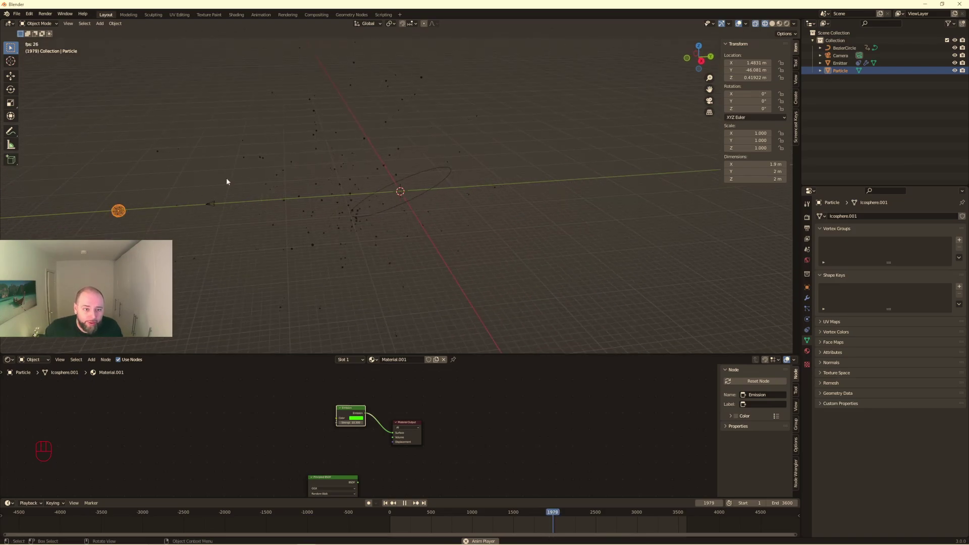
- Scale the Particle object down to about 0.376 and confirm from the camera view
key("s")
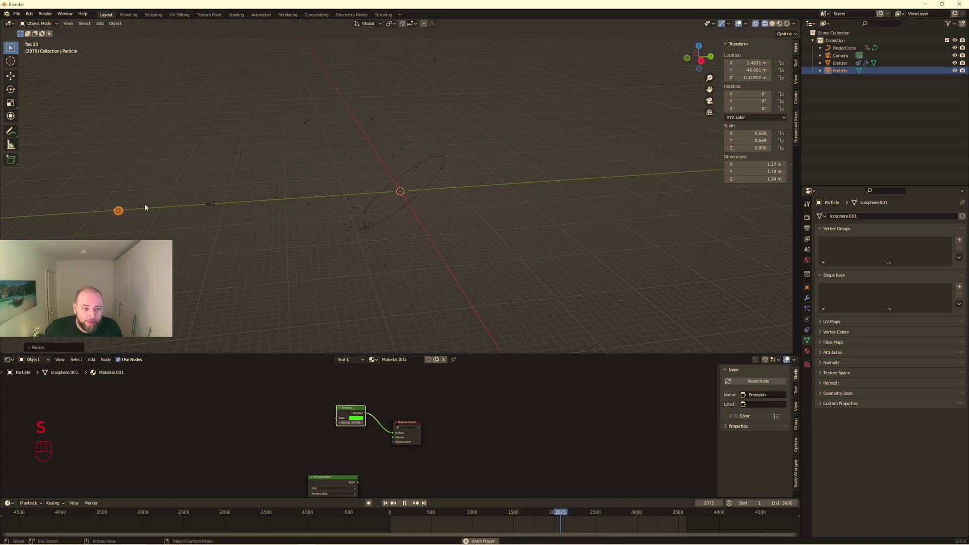
key("KP_0")
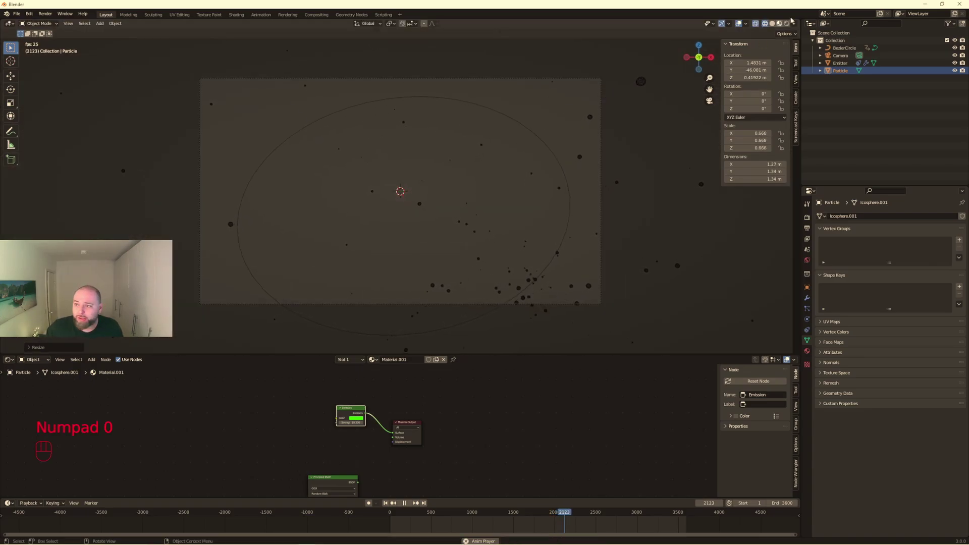
key("s")
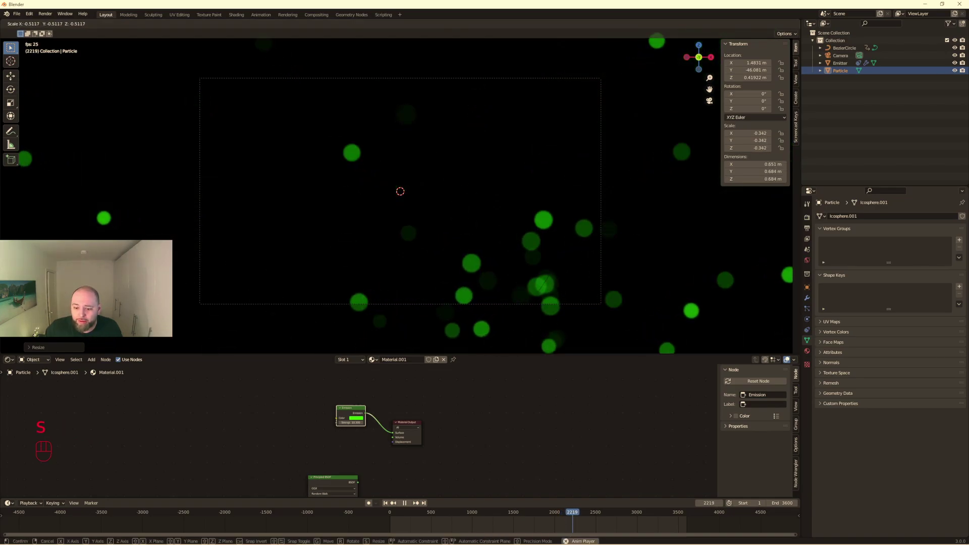
left_click(389, 504)
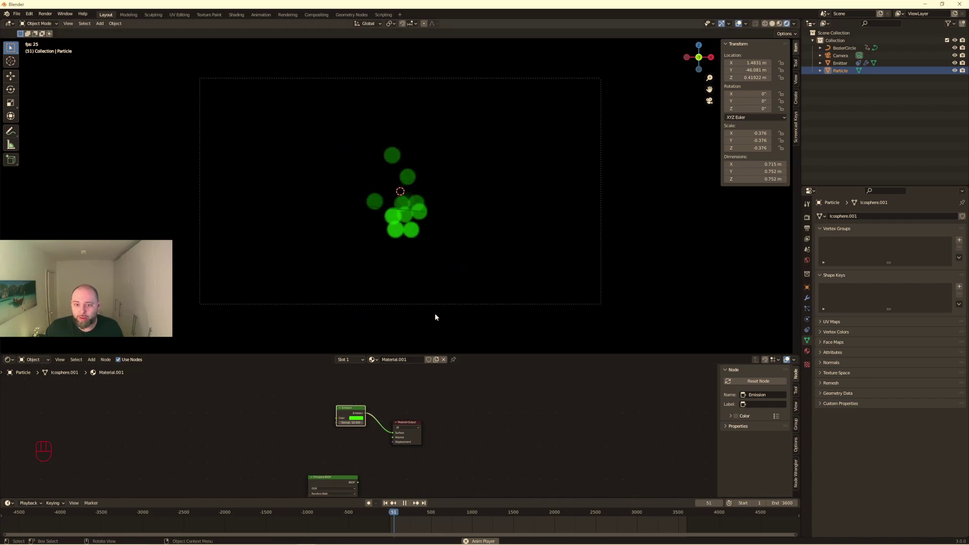